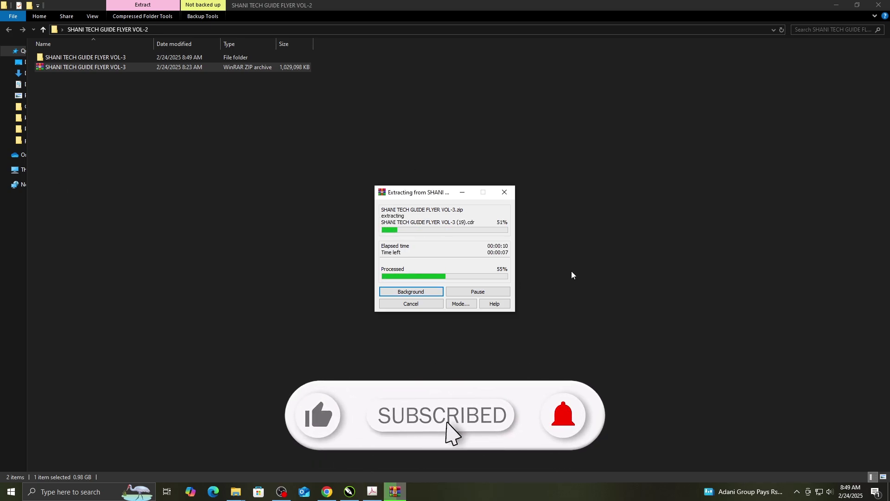
- Open the extracted SHANI TECH GUIDE FLYER VOL-3 folder and the inner VOL-3 folder inside it
click(575, 274)
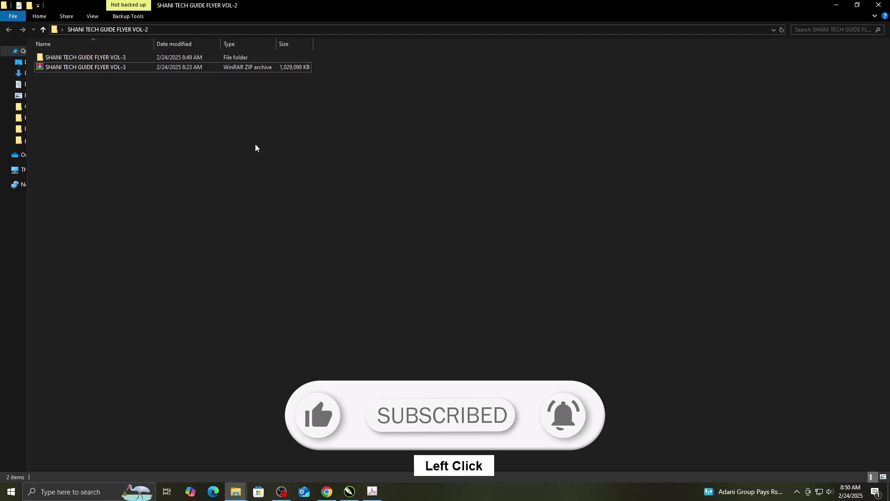
click(862, 8)
click(368, 117)
double_click(368, 117)
click(367, 116)
double_click(368, 117)
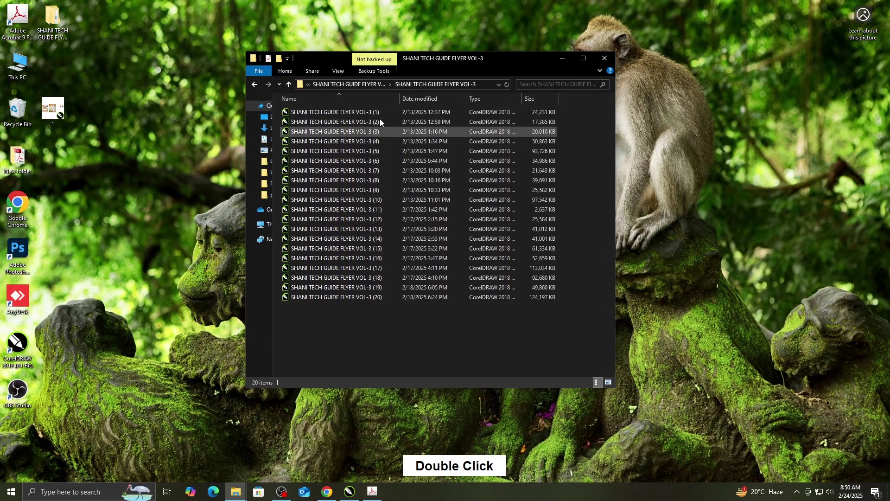
- Show the twenty flyer files as extra large thumbnails, then close Explorer back to the desktop
click(340, 74)
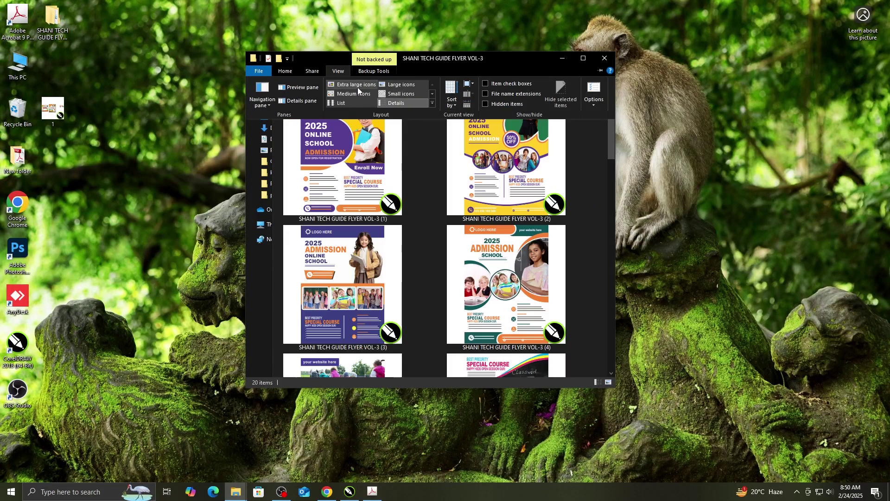
click(360, 90)
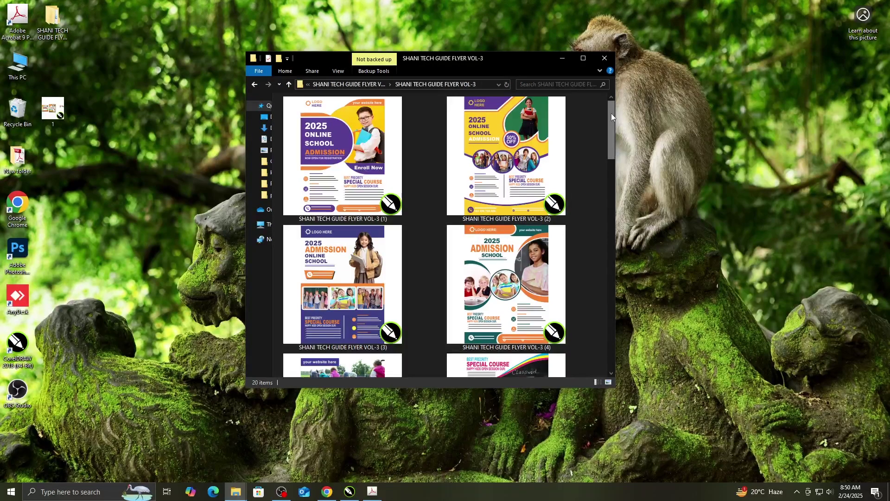
click(614, 117)
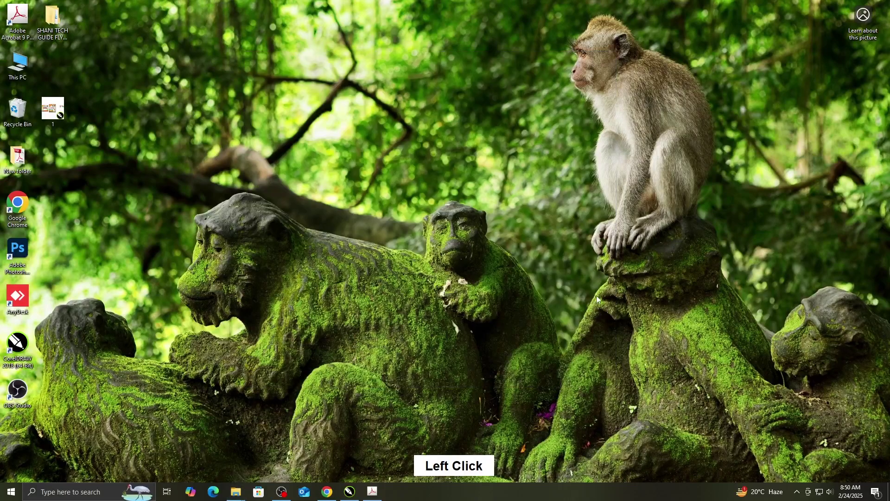
- From CorelDRAW's Open dialog, browse Desktop > VOL-2 > VOL-3 > VOL-3 to reach the templates
click(419, 287)
key(ctrl+o)
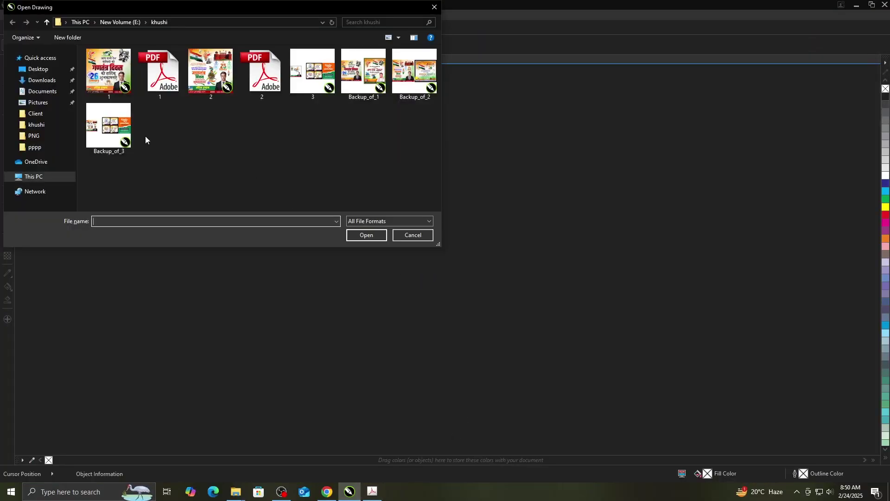
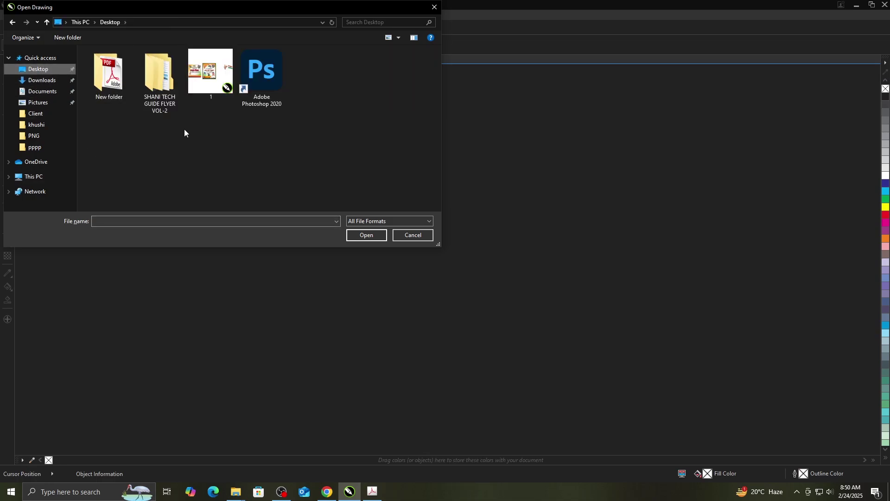
click(163, 97)
double_click(163, 96)
click(153, 65)
double_click(153, 66)
click(153, 65)
double_click(152, 65)
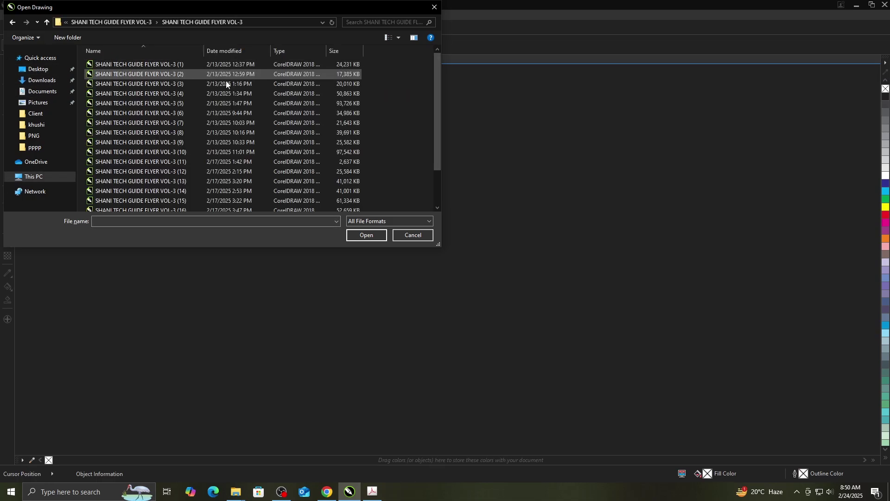
- Show the templates as extra large thumbnails and open flyer VOL-3 (2)
click(400, 43)
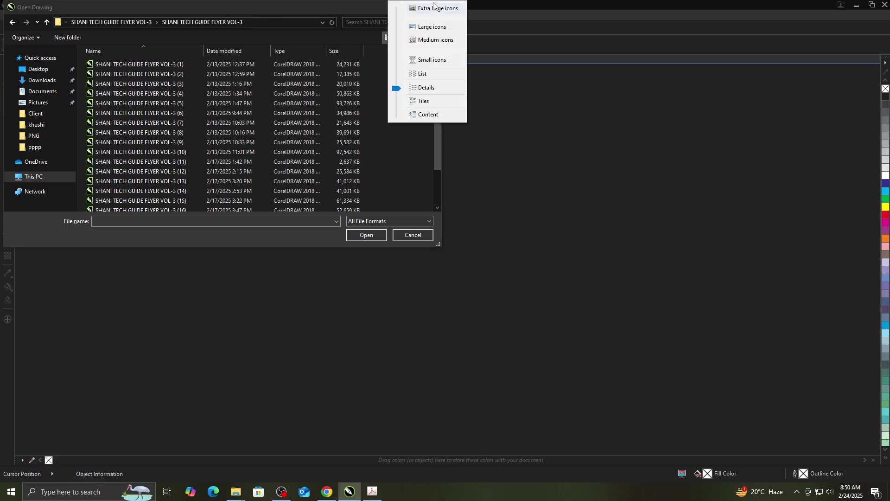
click(437, 12)
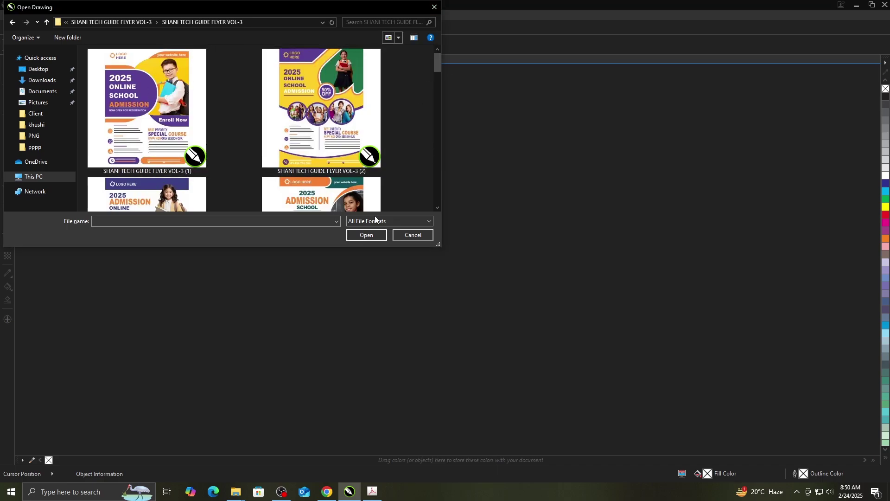
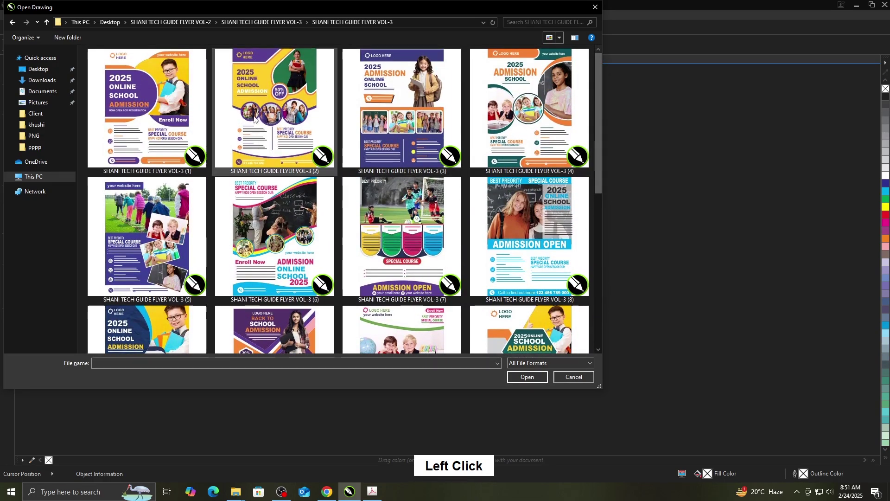
click(536, 399)
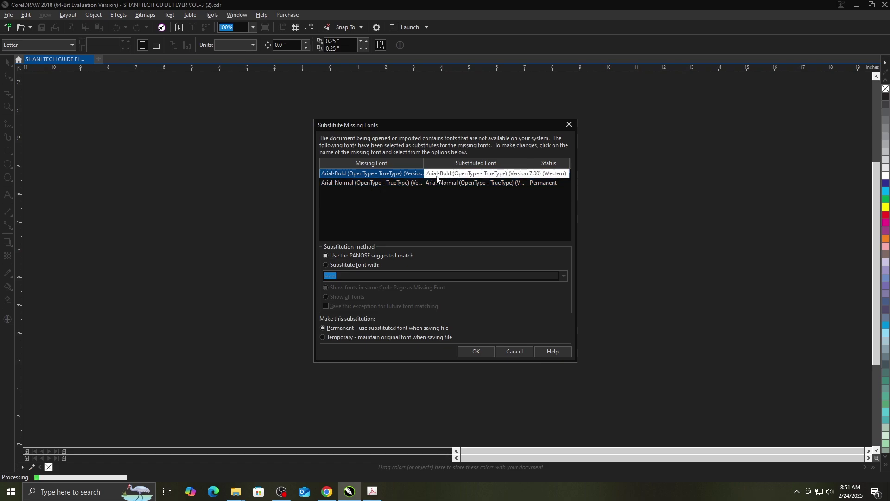
- Accept the suggested font substitutions for VOL-3 (2) and preview it full-screen
click(343, 267)
click(477, 354)
key(F9)
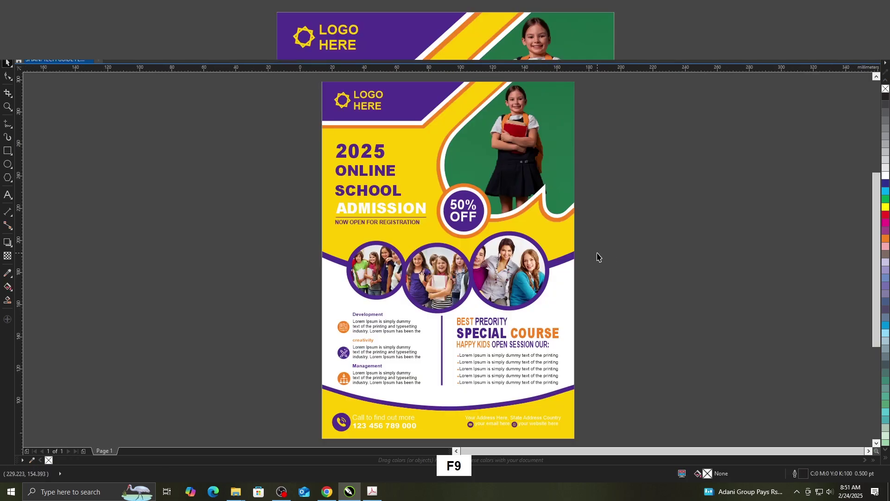
click(669, 350)
click(386, 155)
click(692, 243)
- Open flyer VOL-3 (5) as a second document, accepting its font substitutions
key(ctrl+o)
scroll(up, 3)
click(177, 240)
click(532, 399)
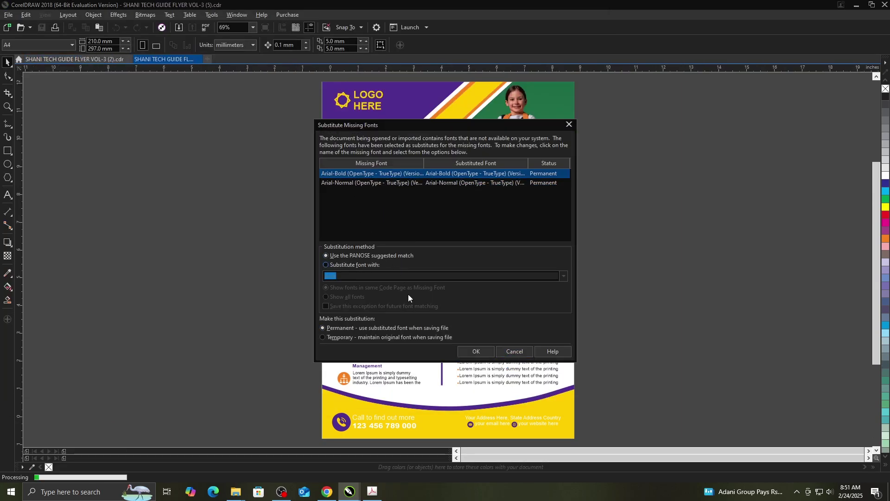
click(480, 360)
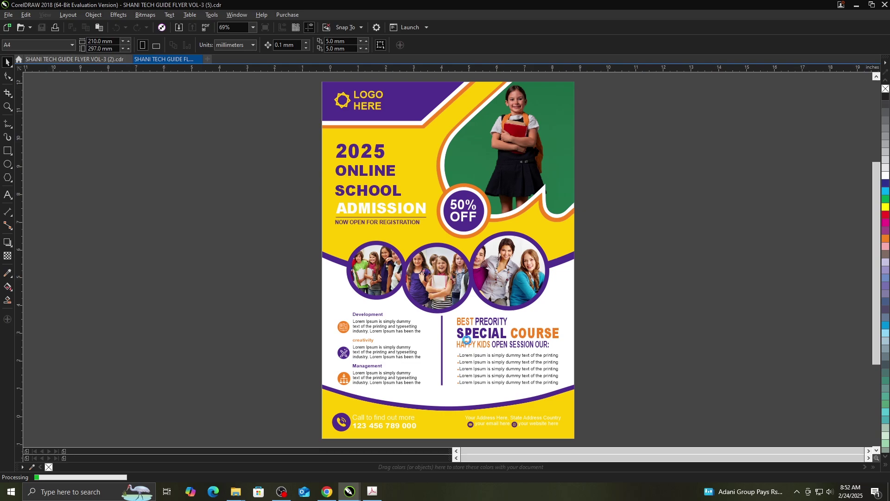
- Preview VOL-3 (5) full-screen, then bring the template file list back up
click(626, 259)
key(F4)
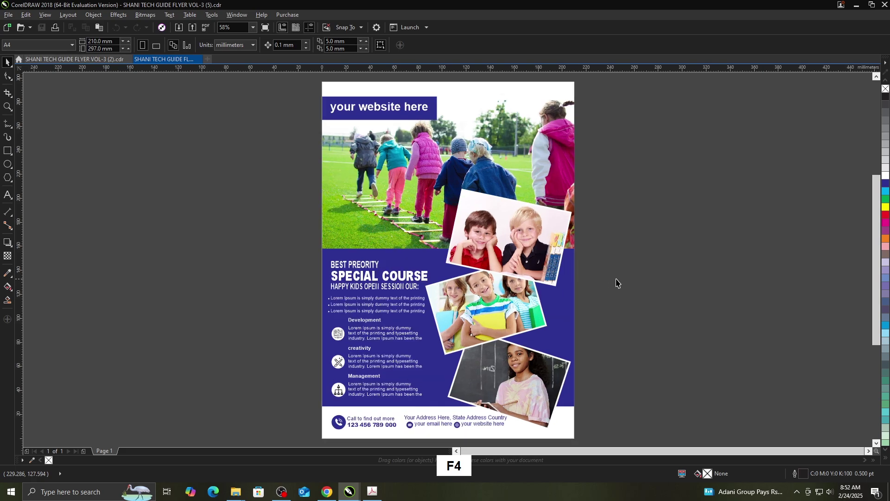
click(628, 282)
key(F9)
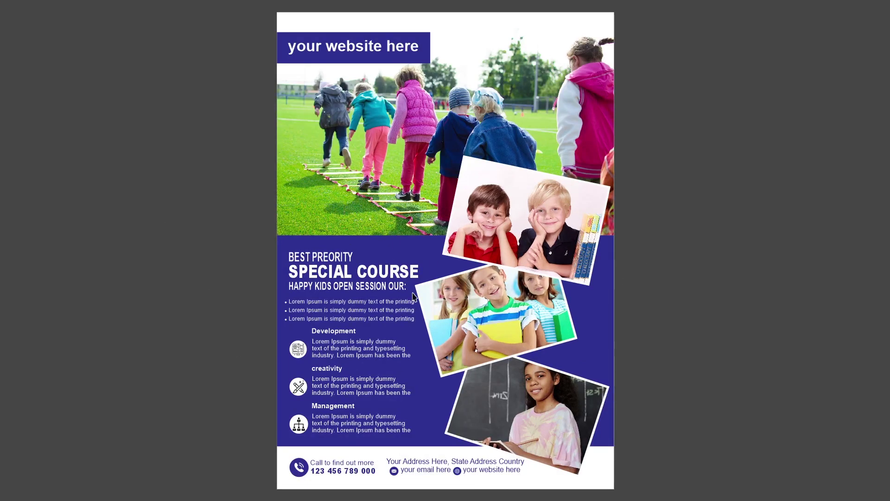
click(661, 322)
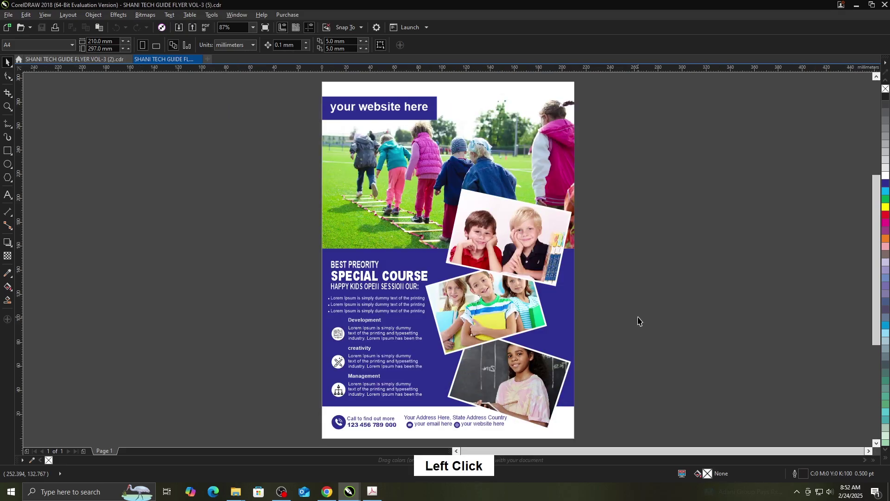
key(ctrl+o)
scroll(up, 3)
scroll(down, 3)
scroll(up, 3)
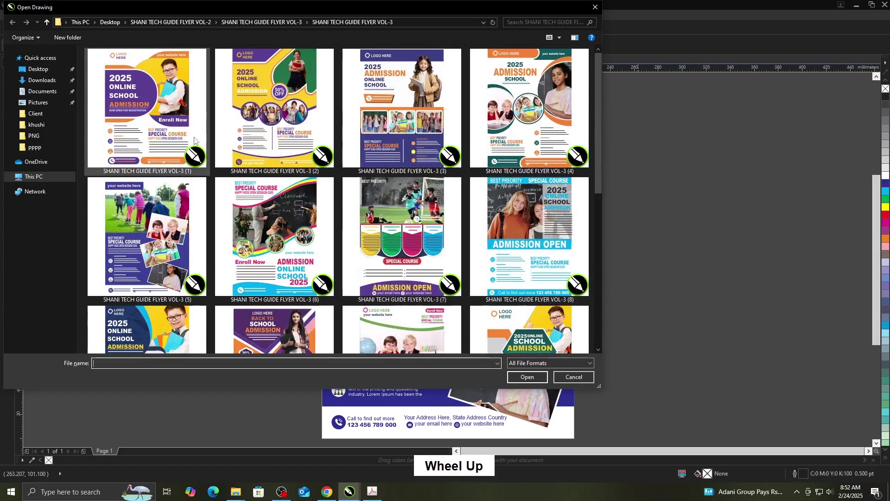
- Open flyer VOL-3 (1) as a third document, accepting its font substitutions
click(169, 127)
click(533, 401)
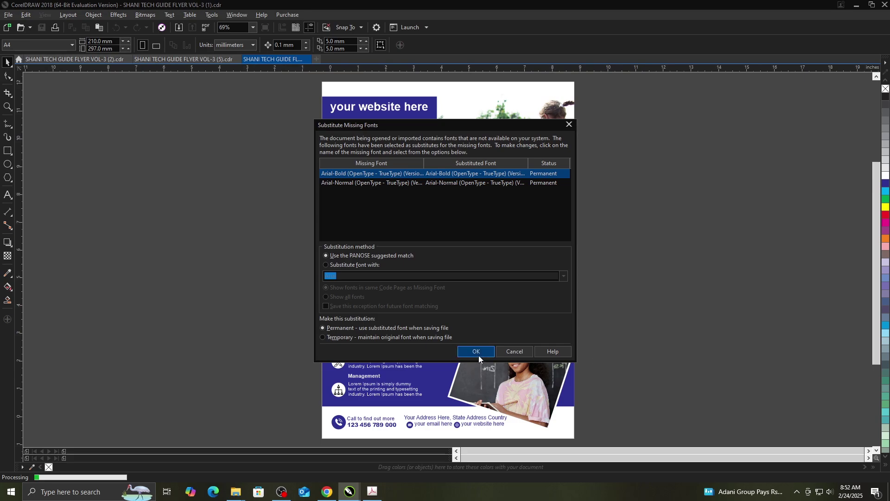
click(482, 358)
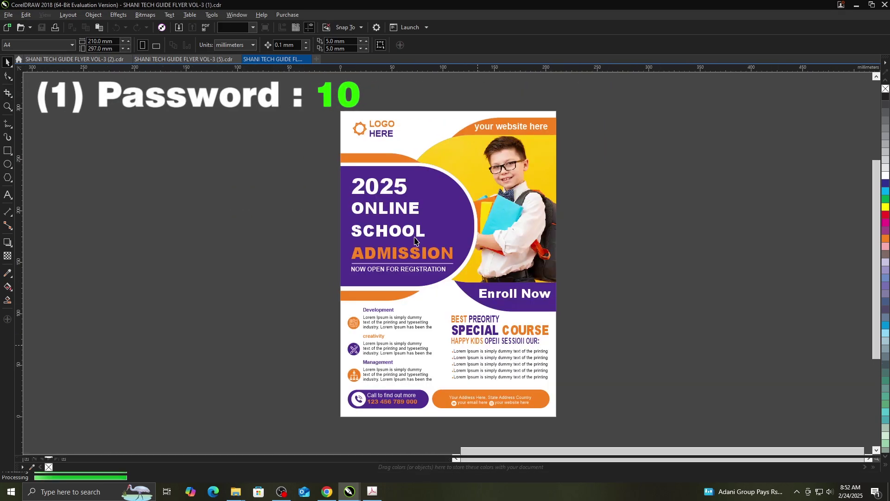
- Fit the 2025 online school admission flyer to the window and preview it full-screen
click(611, 314)
key(F4)
key(F9)
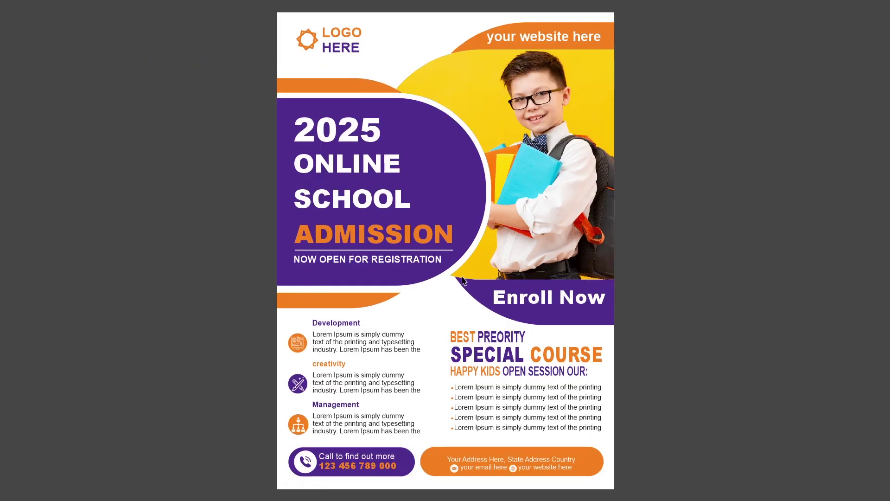
click(677, 303)
click(658, 305)
scroll(up, 3)
scroll(down, 3)
scroll(up, 3)
- Retype the top-left LOGO HERE text so its first line reads Shani Tech Guide
click(359, 148)
scroll(up, 3)
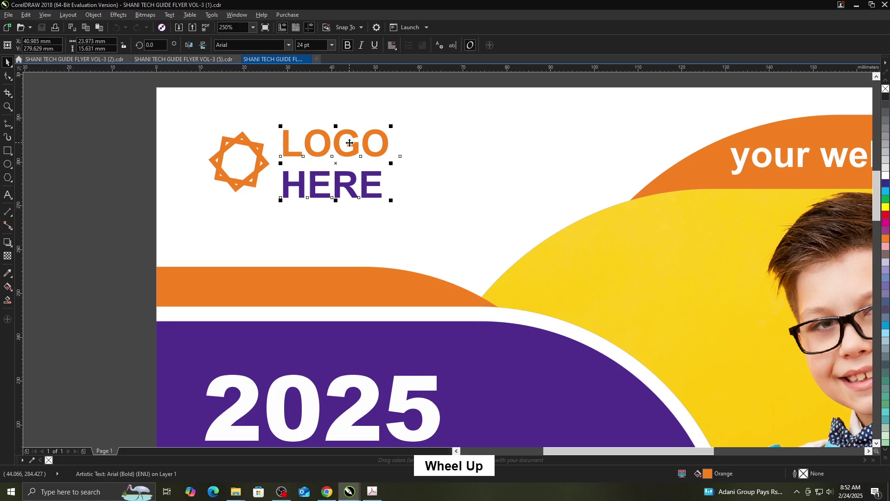
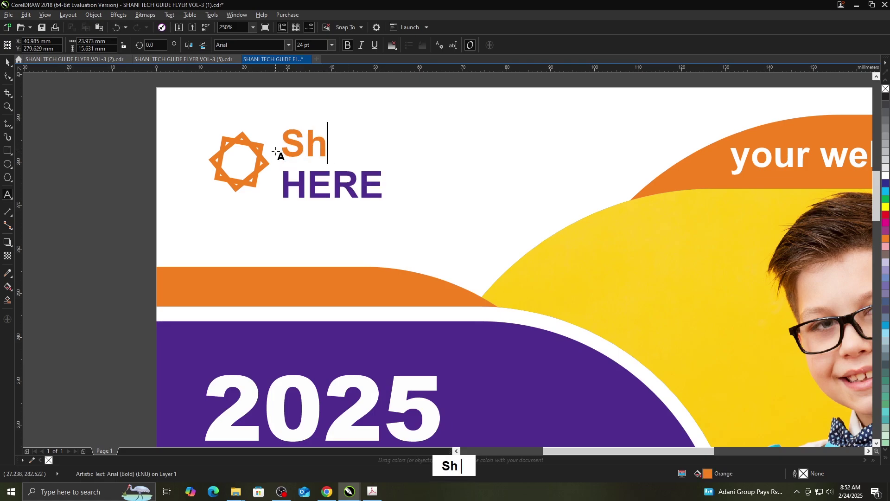
text(|)
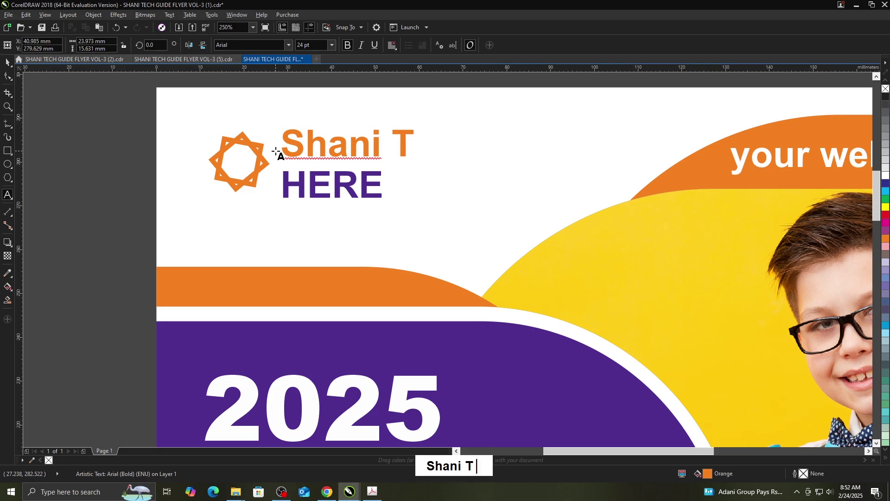
text(ech)
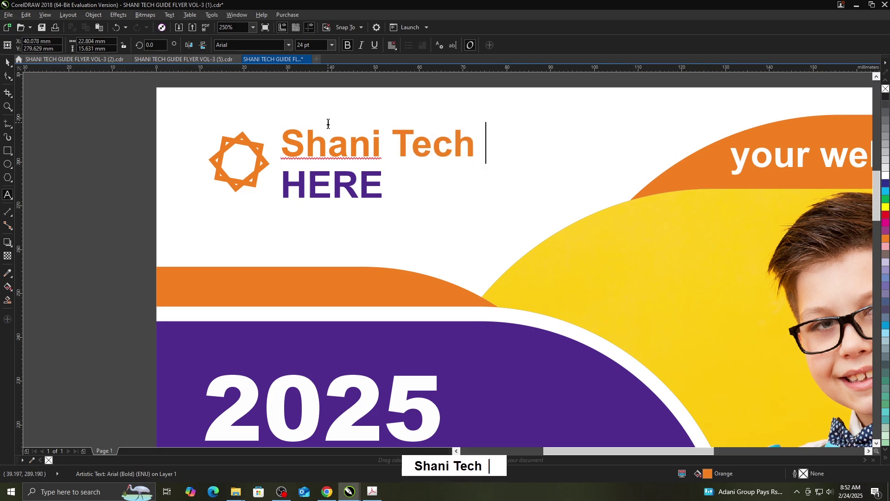
text(guide)
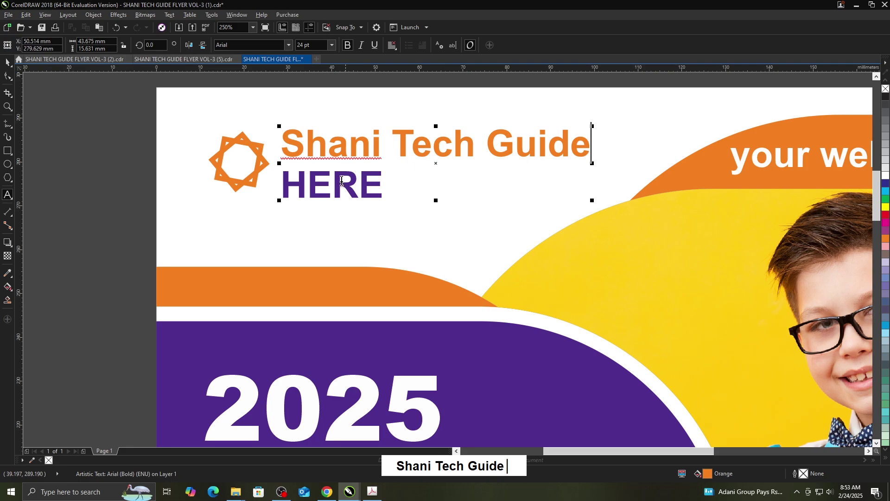
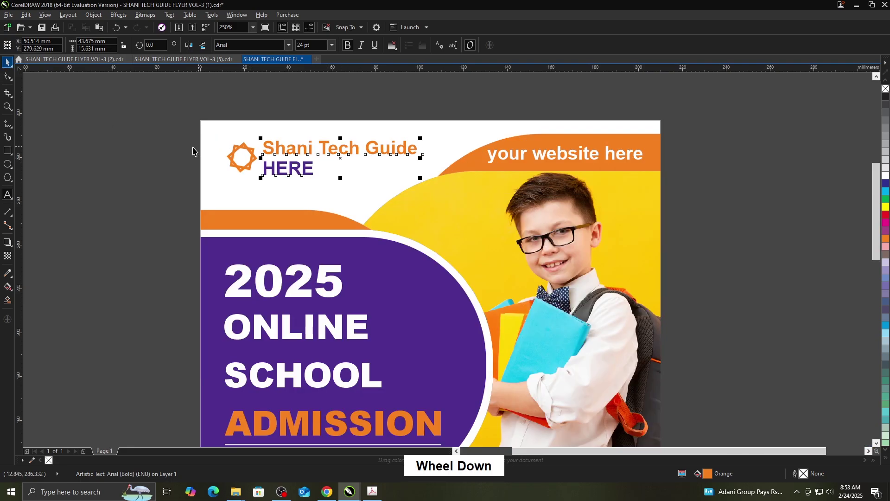
click(120, 180)
- Undo the logo edit so it reads LOGO HERE again
key(ctrl+z)
key(ctrl+z)
scroll(down, 3)
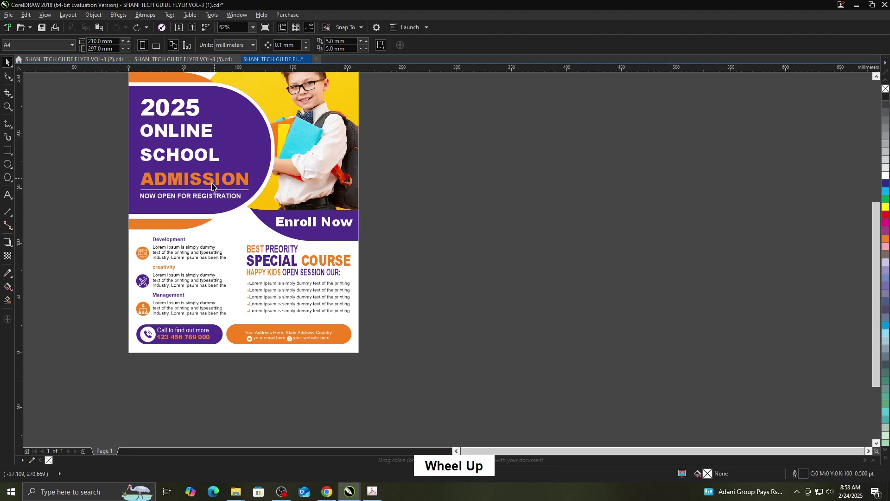
scroll(down, 3)
scroll(up, 3)
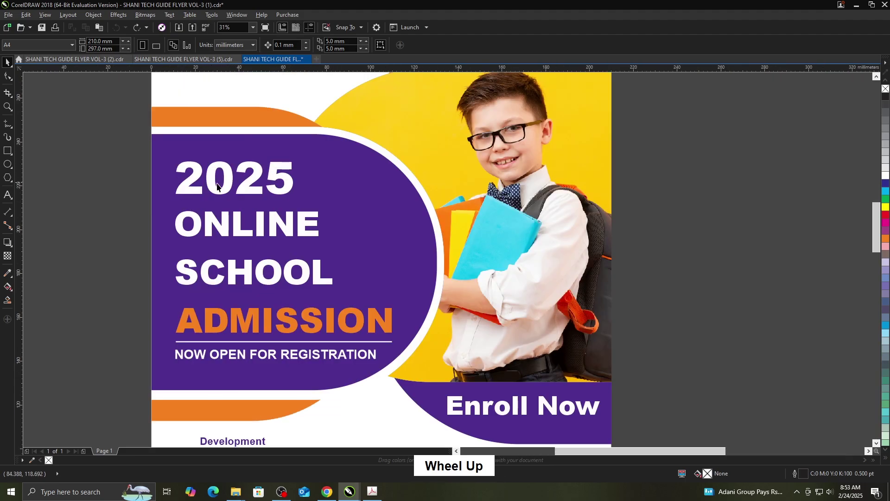
- Edit the heading's year text from 2025 to 2026
click(281, 194)
key(F8)
key(shift+Left)
key(shift+Left)
text(2026)
scroll(down, 3)
text(2026)
scroll(down, 3)
text(2026|)
- Browse the font list for the 2026 line and keep it in Arial Black
click(279, 164)
click(293, 48)
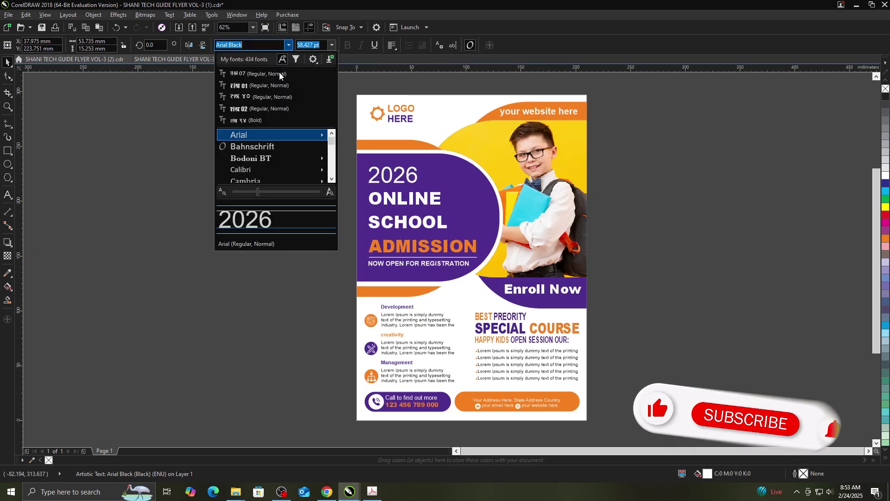
scroll(down, 3)
scroll(down, 3)
scroll(down, 3)
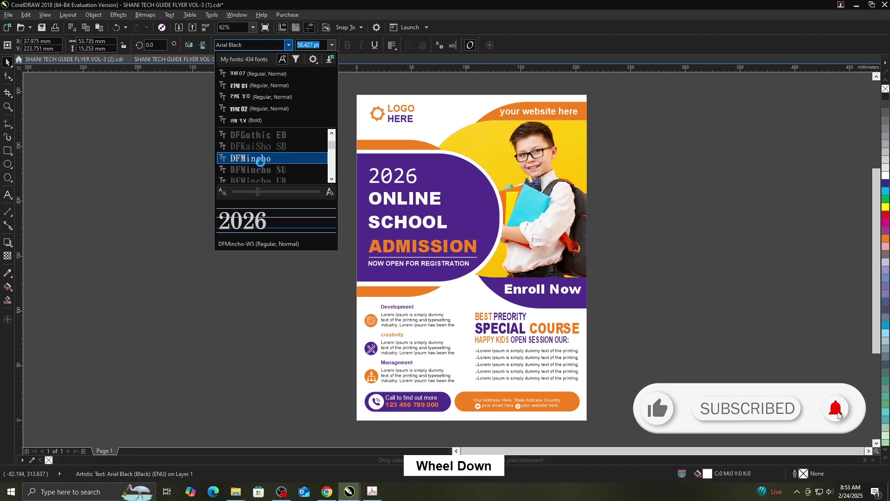
scroll(down, 3)
click(270, 150)
scroll(up, 3)
click(435, 280)
- Replace the headline word ONLINE with SHANI TECH GUIDE above SCHOOL
key(F8)
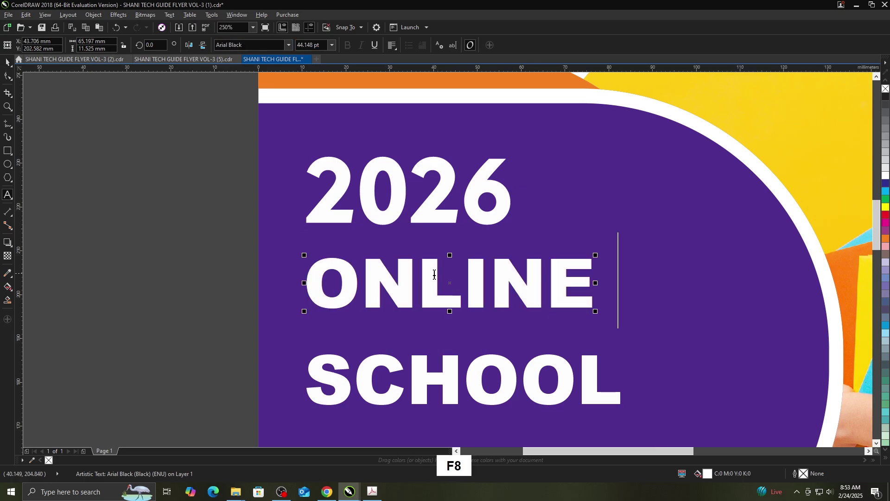
key(ctrl+a)
key(Caps_Lock)
text(shani)
text(SHANI Tech)
text(guide)
scroll(down, 3)
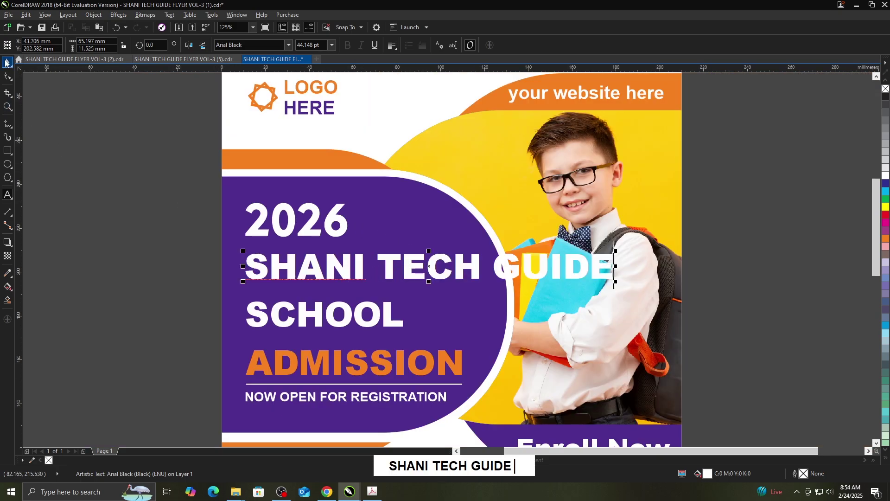
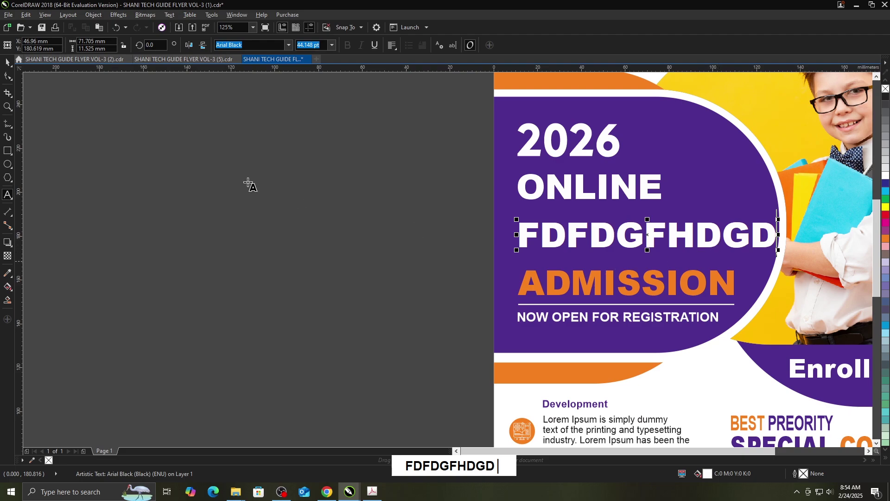
- Restore the SCHOOL line and browse the font list to give it the handwritten MV Boli face
key(BackSpace)
click(9, 64)
key(ctrl+z)
click(289, 46)
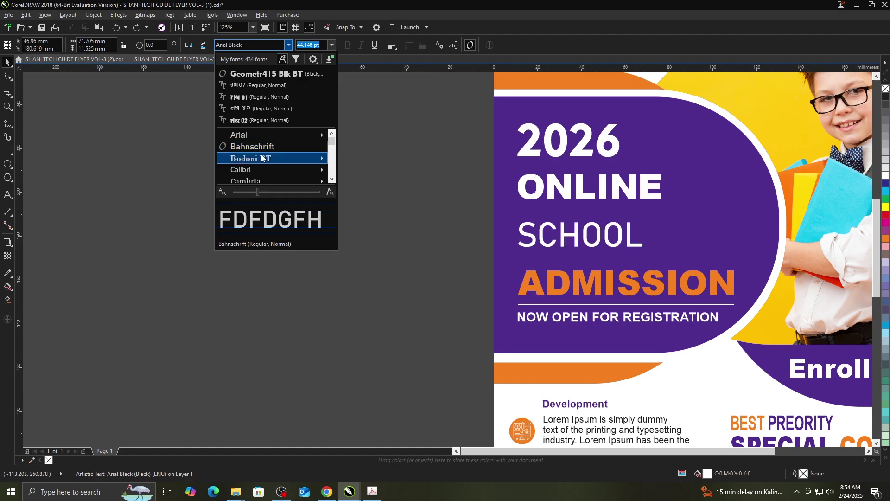
scroll(down, 3)
scroll(up, 3)
scroll(down, 3)
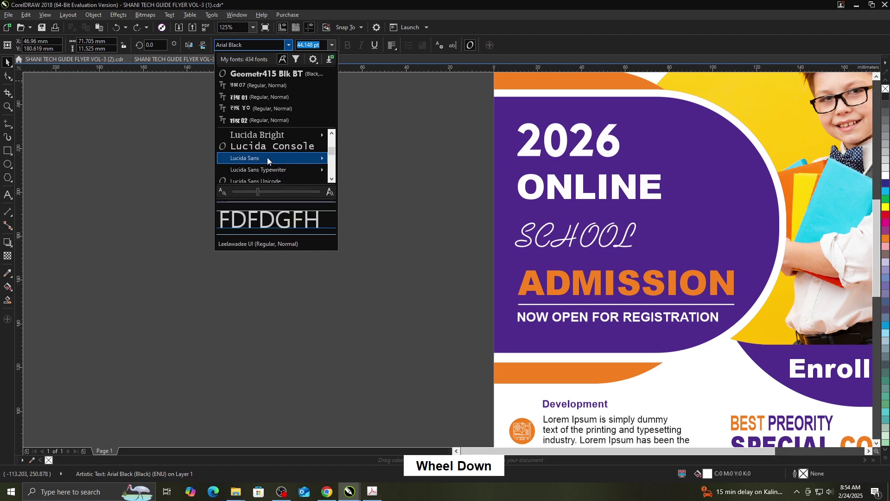
scroll(down, 3)
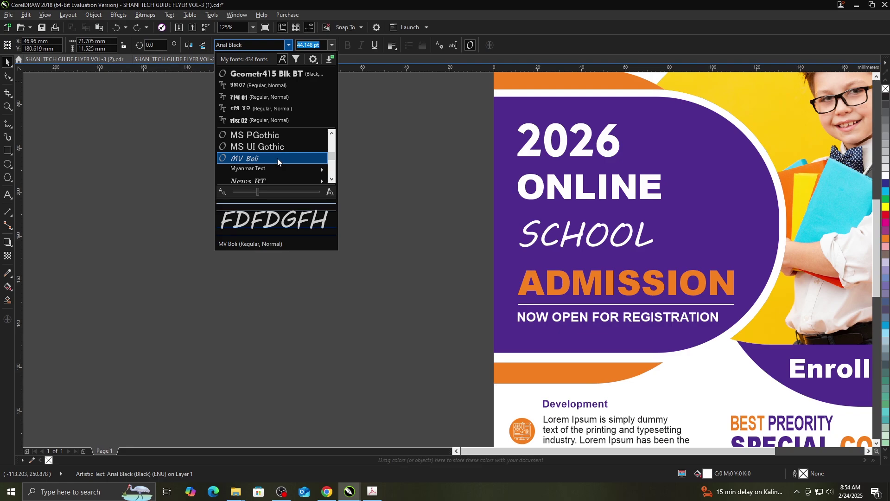
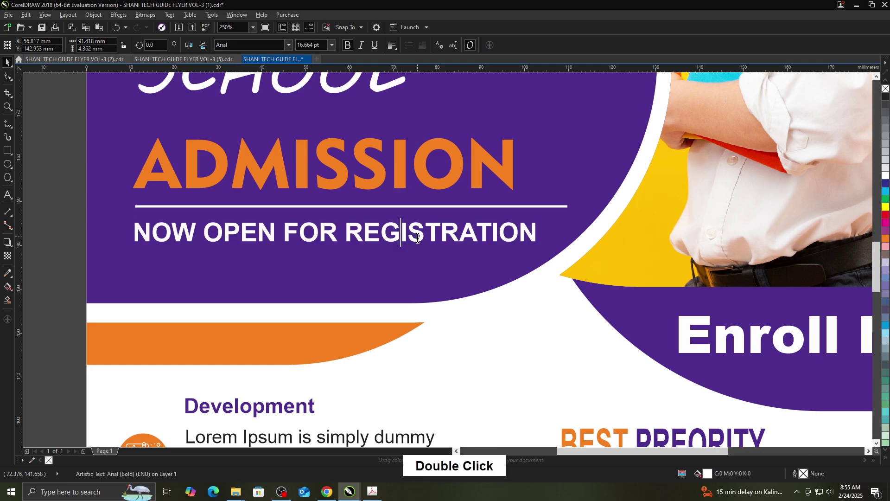
- Overwrite the registration tagline with random letters, then undo to restore NOW OPEN FOR REGISTRATION
text(dfgdgfdhgdjhdfgdfjg)
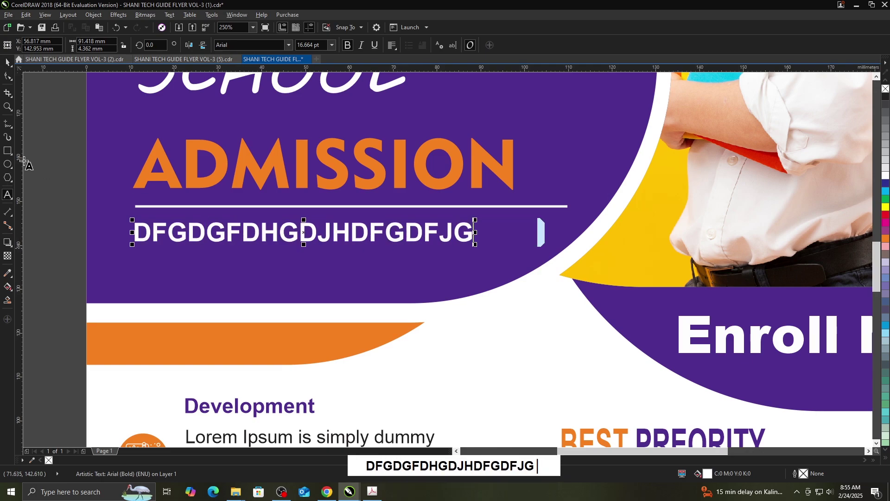
click(7, 68)
key(ctrl+z)
key(ctrl+z)
scroll(down, 3)
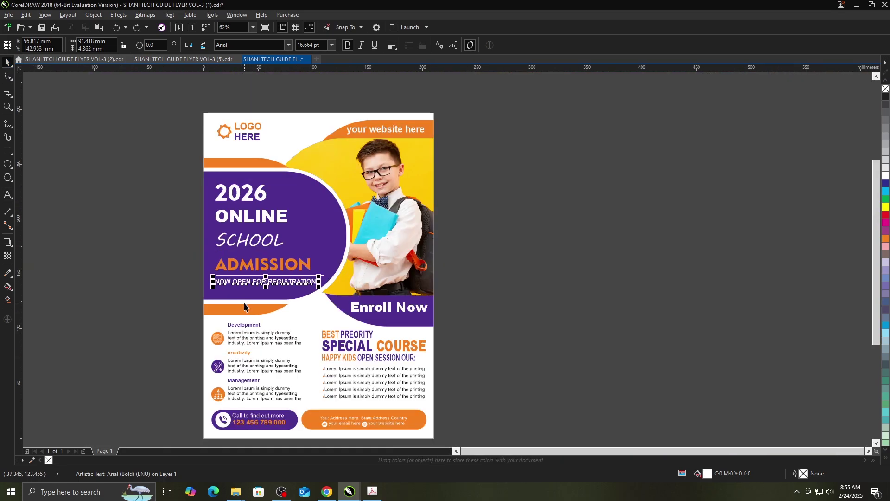
click(495, 312)
- Recolour the purple headline shape and Enroll Now band to a deep magenta via Edit Fill
click(499, 262)
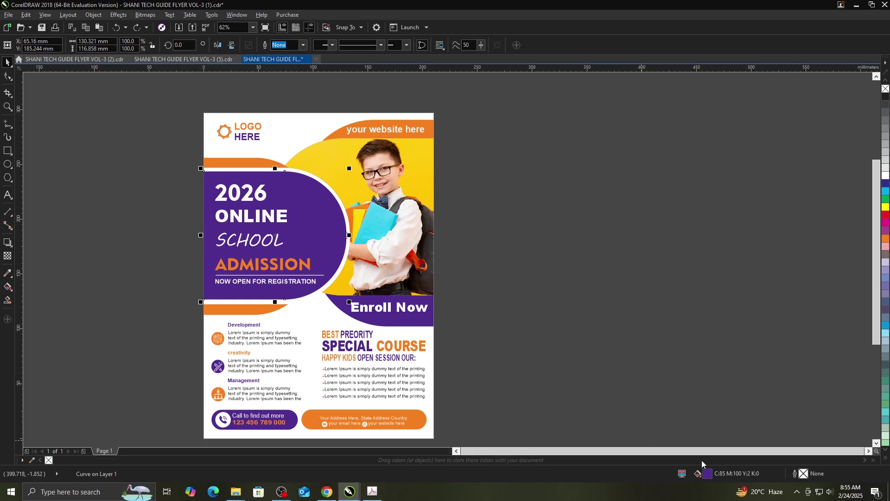
click(711, 478)
double_click(711, 478)
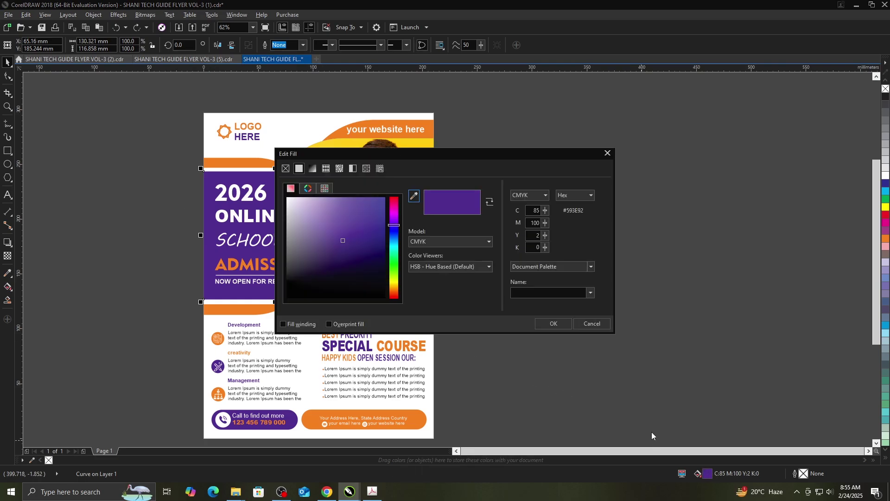
click(451, 159)
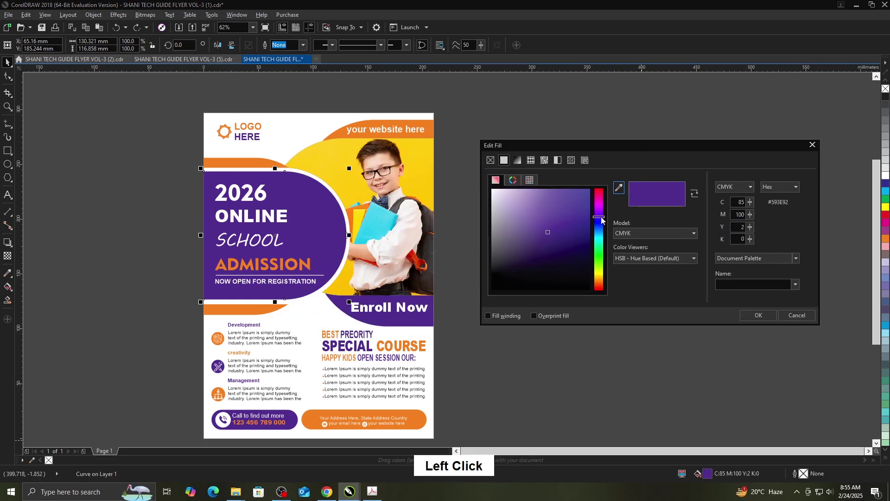
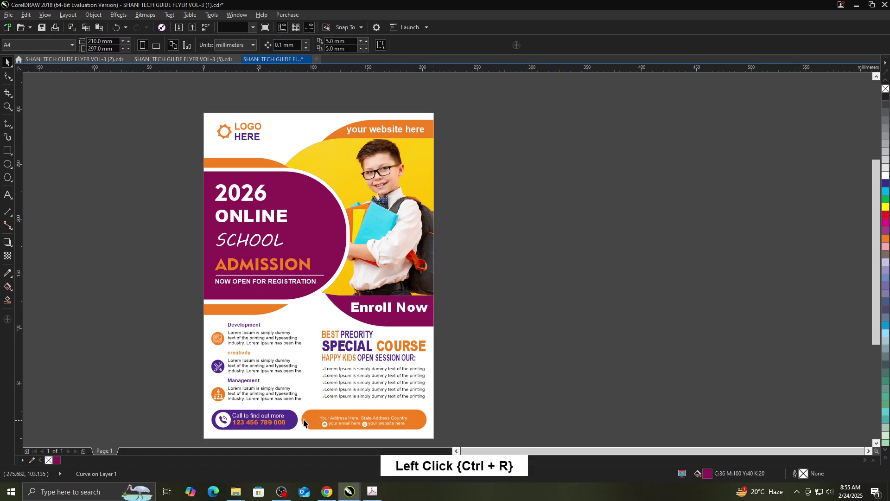
key(ctrl+r)
- Select the yellow clipped boy-photo shape, undoing an accidental move to keep it on the page
click(518, 340)
click(428, 174)
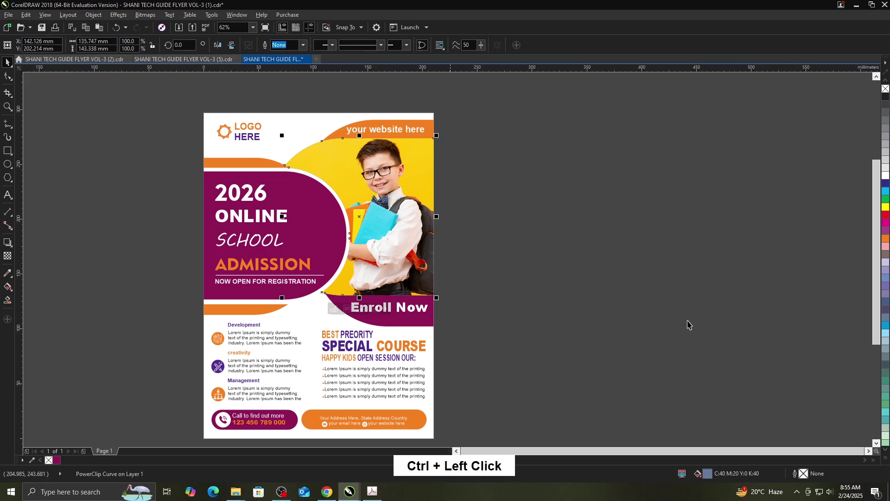
click(627, 330)
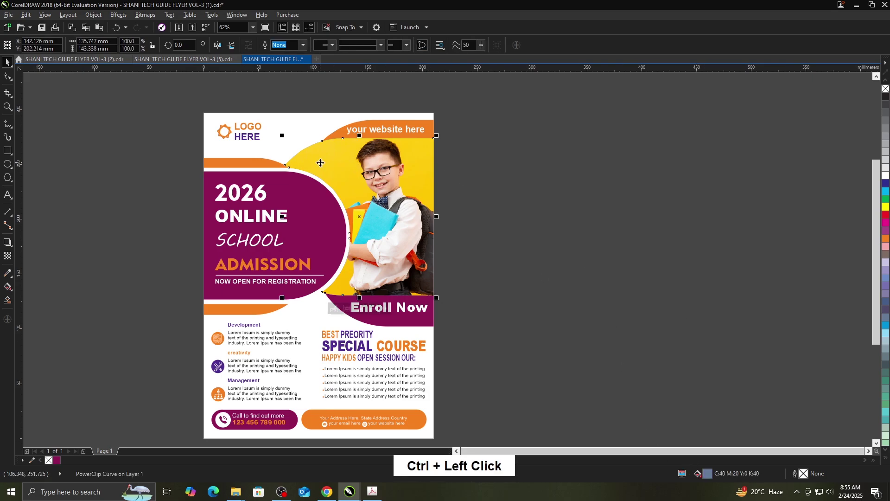
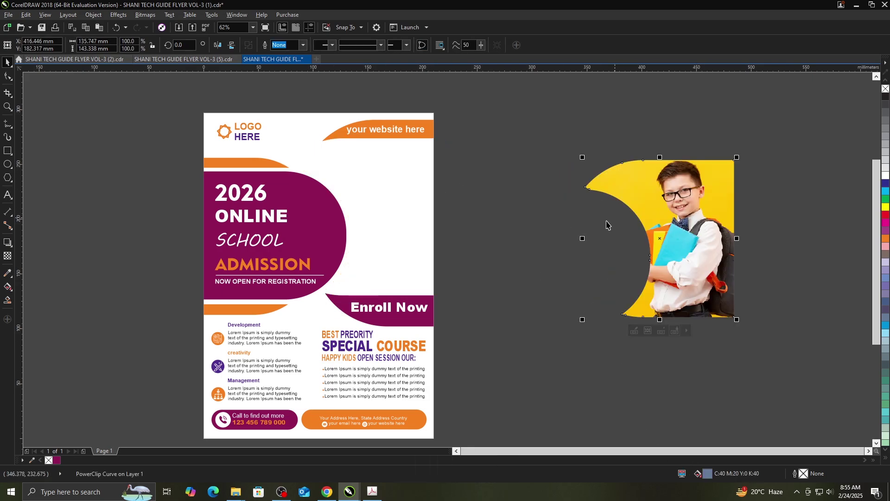
key(ctrl+z)
click(526, 245)
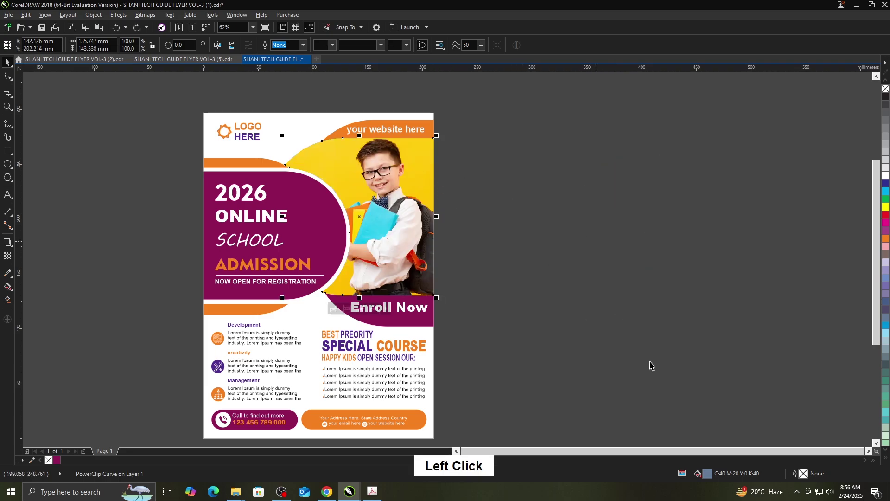
- In Edit Fill for the photo backdrop, try a blue-grey then settle on a bright lime-yellow
click(713, 478)
double_click(712, 476)
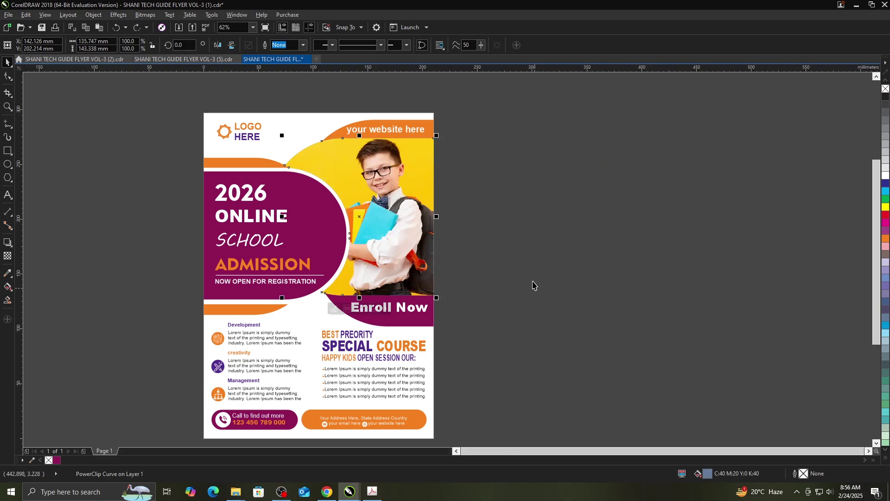
click(712, 475)
double_click(712, 475)
click(712, 474)
click(485, 158)
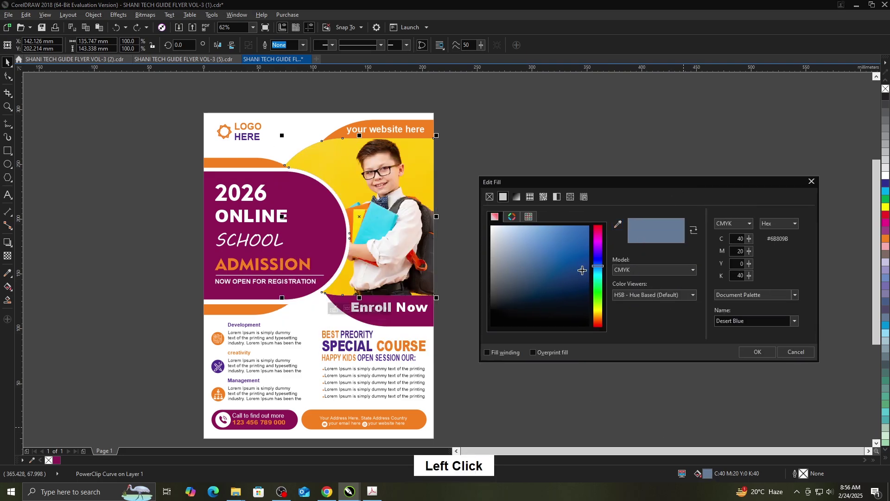
click(605, 282)
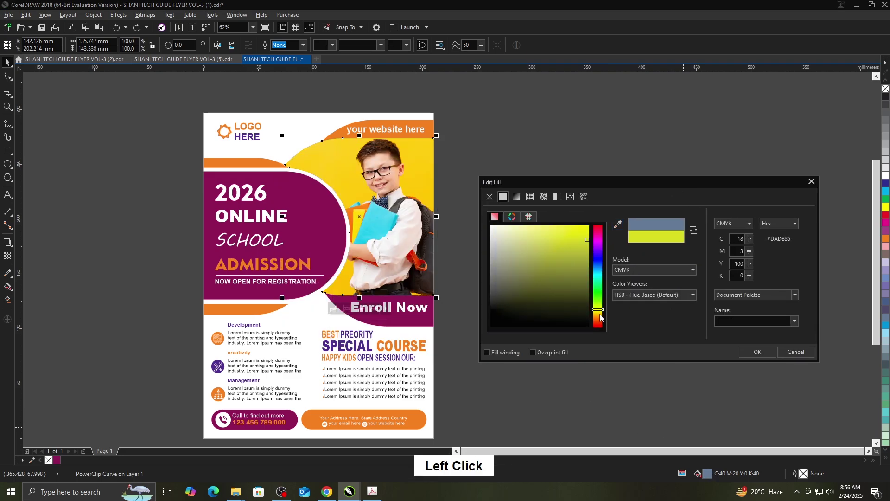
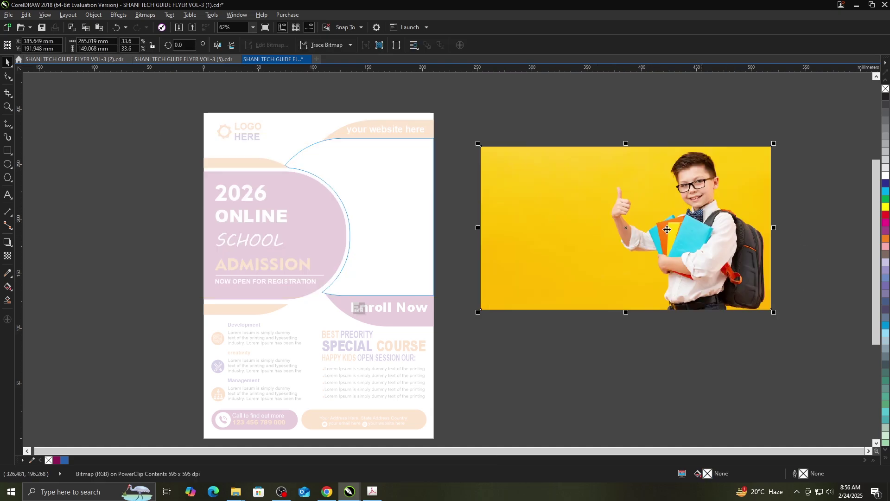
- Edit the PowerClip and nudge the schoolboy photo right into the large curved shape
click(813, 254)
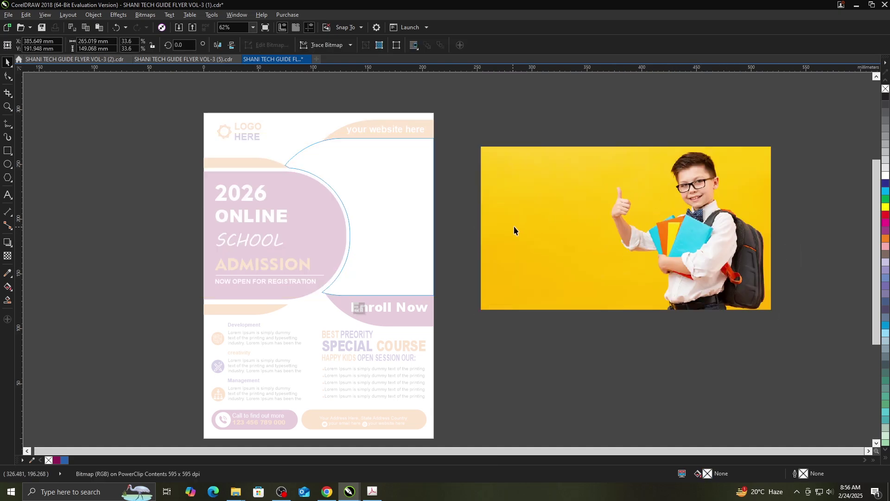
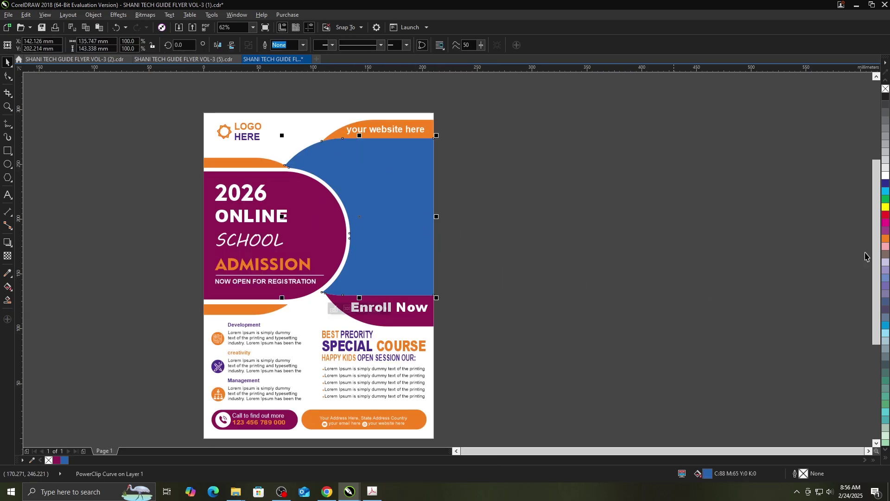
click(888, 193)
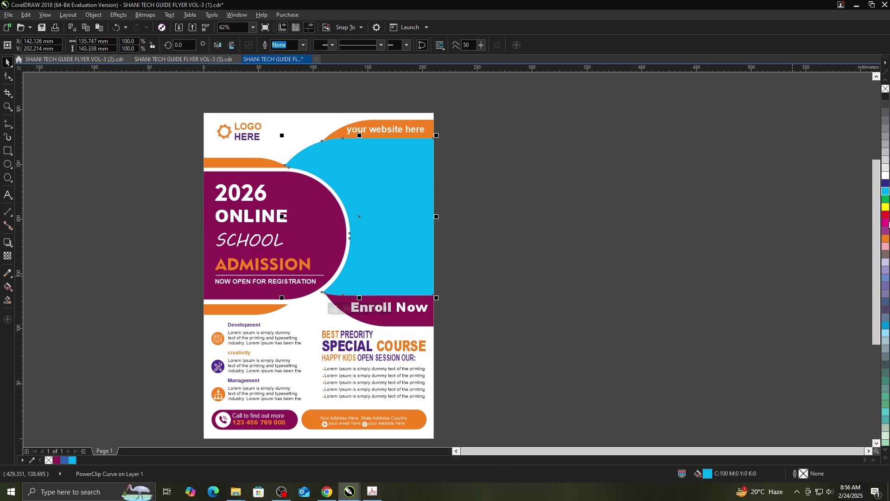
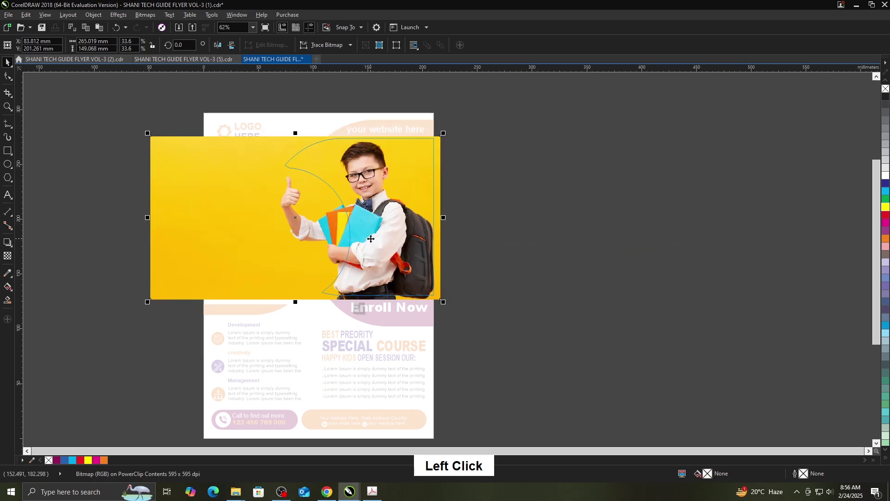
key(Right)
key(Right)
key(Right)
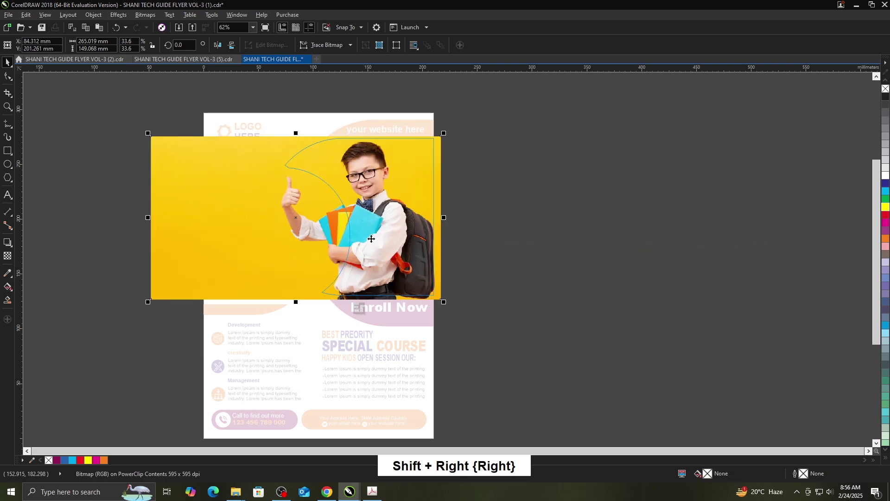
key(shift+Right)
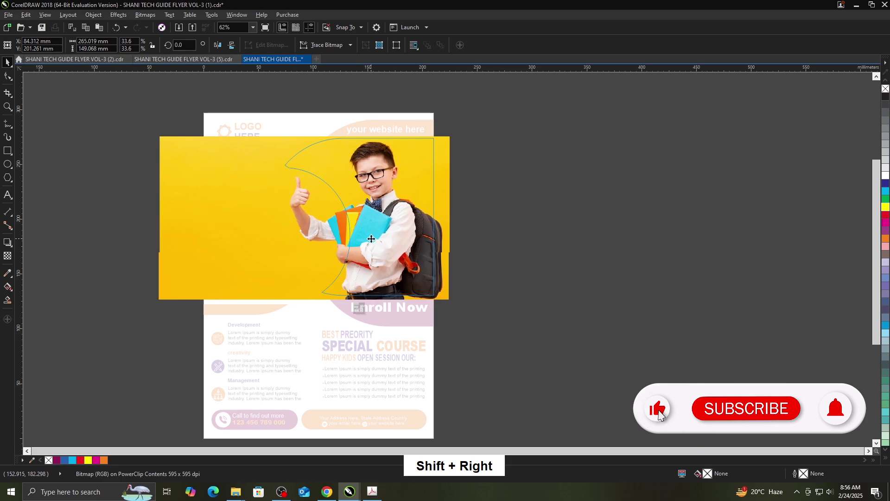
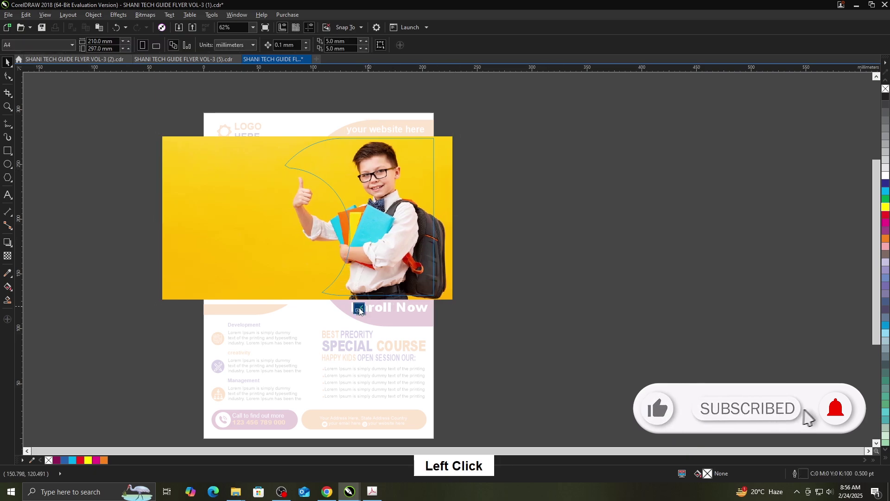
click(521, 234)
- Fill the website banner with cyan and select the address pill shape
click(887, 193)
click(554, 207)
click(422, 420)
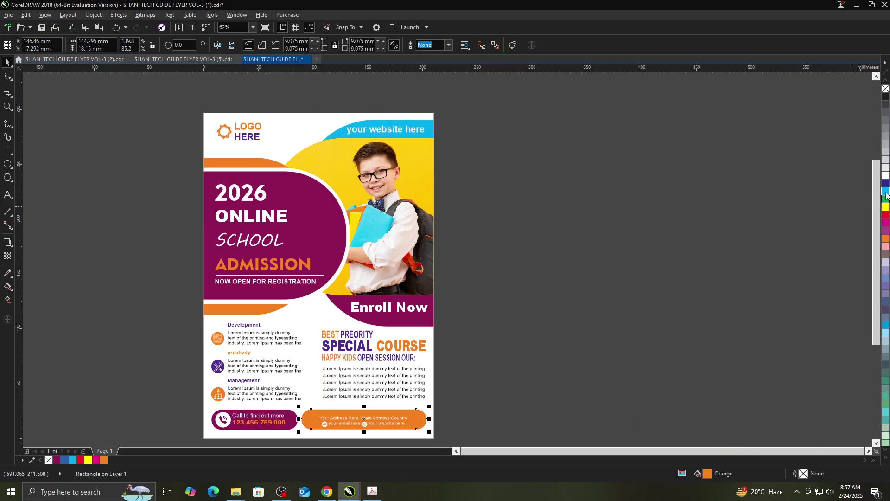
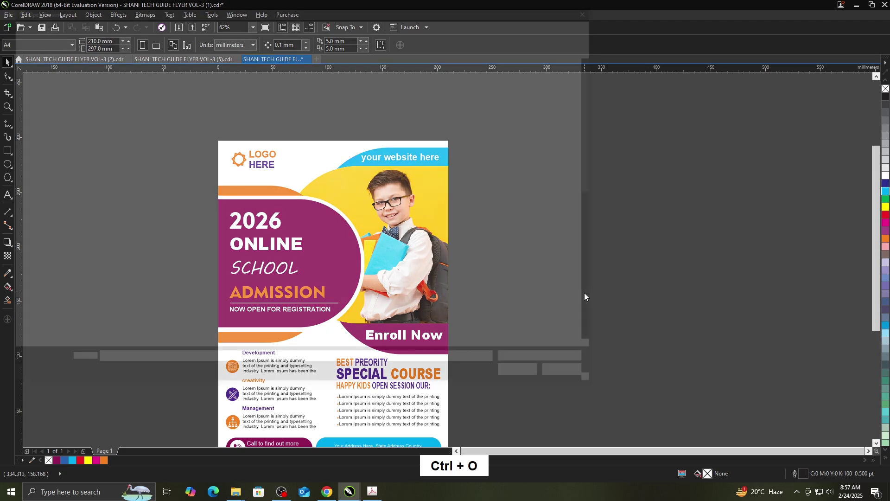
- Open flyer template VOL-3 (10) and skip substituting its missing fonts
scroll(down, 3)
click(307, 306)
click(531, 398)
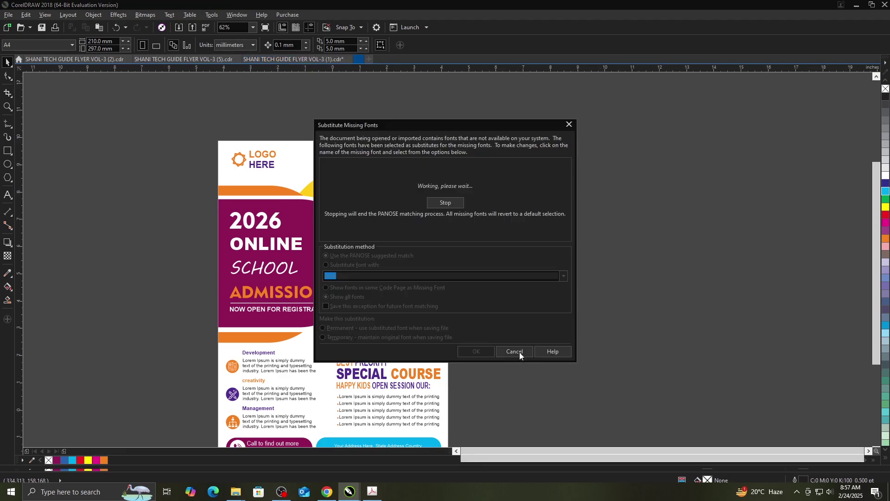
click(355, 271)
- Fit the Back to School flyer in view and preview it full-screen
click(485, 356)
key(F4)
click(609, 305)
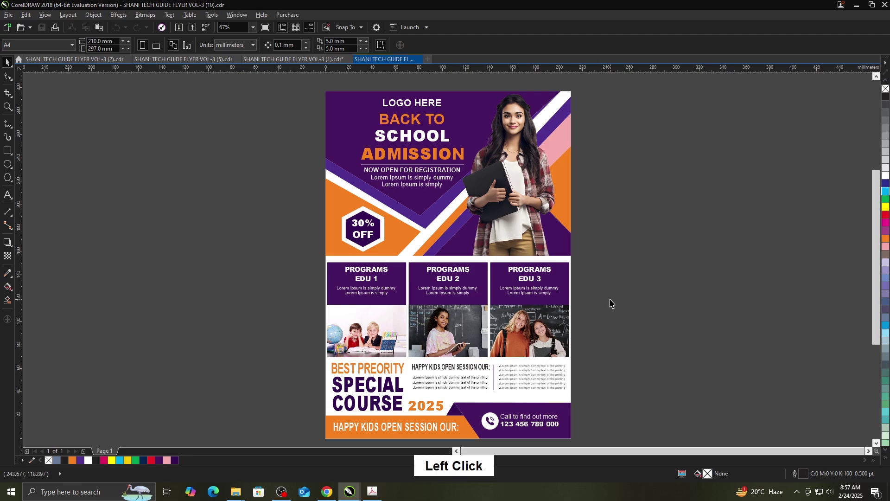
key(F9)
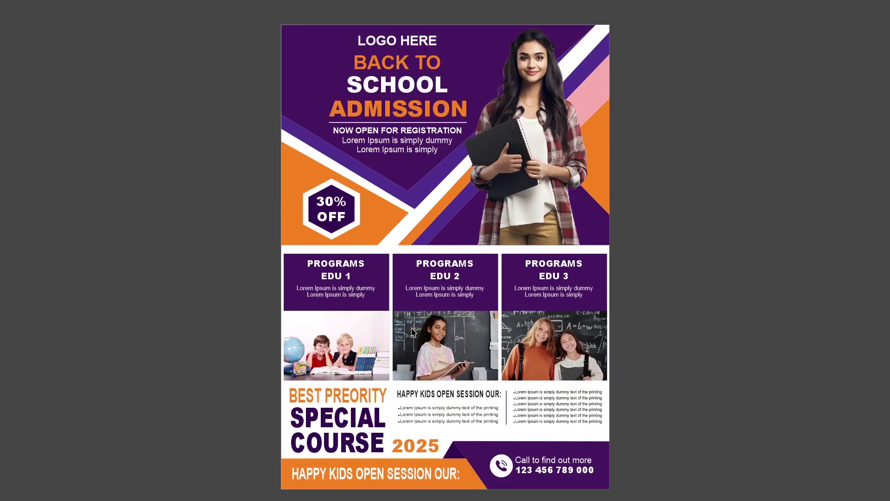
- Leave the preview and give the small triangle beside 2025 a dark navy fill via Edit Fill
click(700, 324)
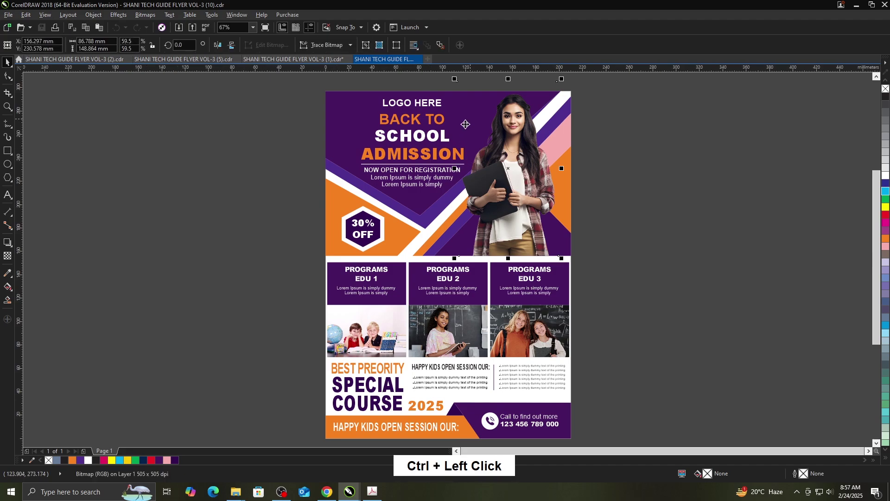
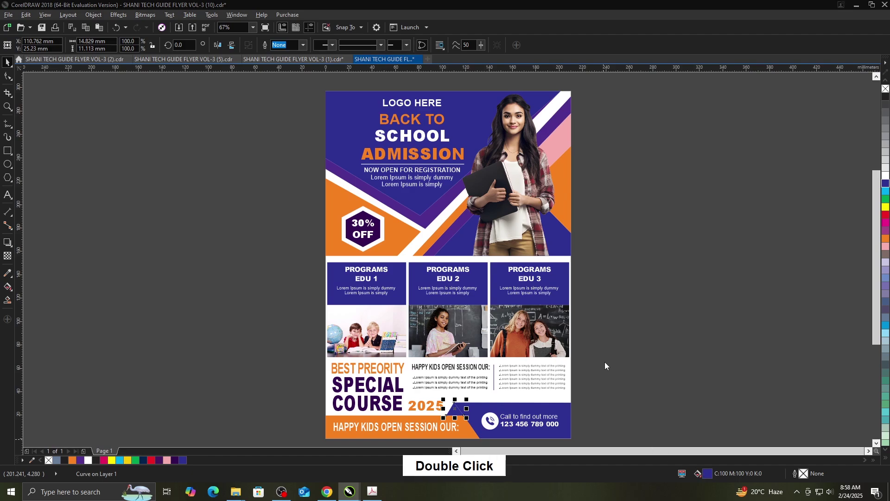
click(464, 158)
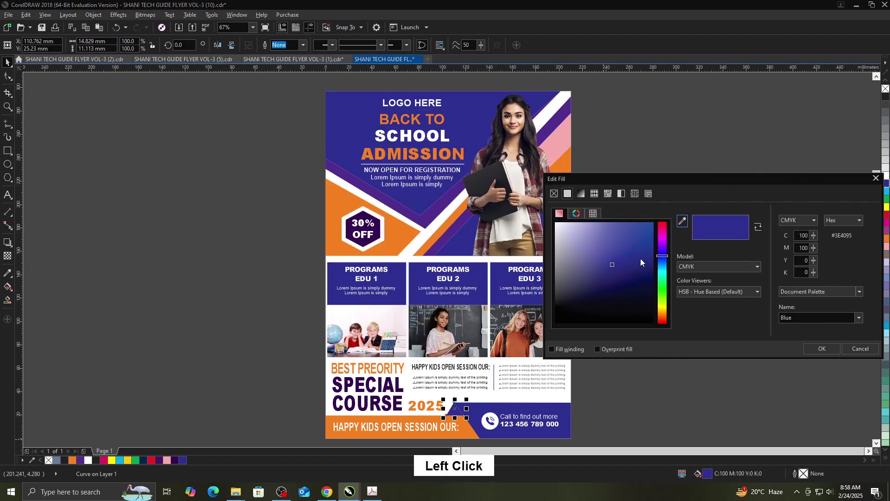
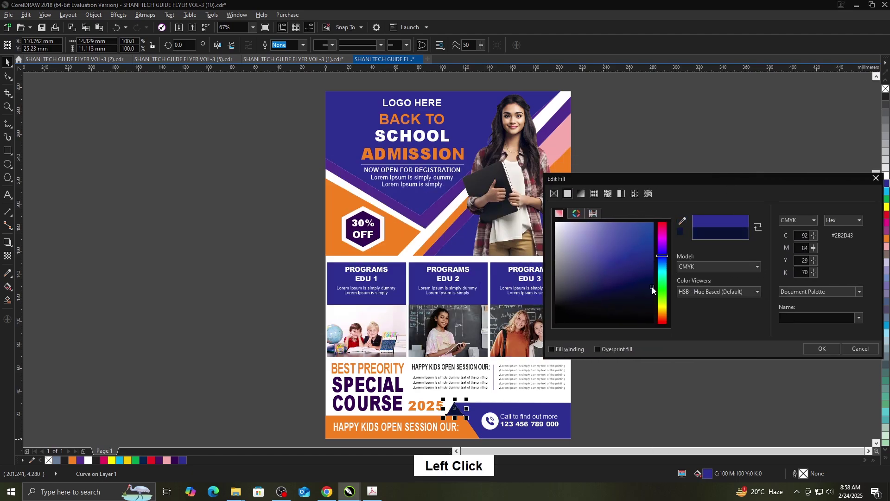
click(821, 348)
double_click(762, 326)
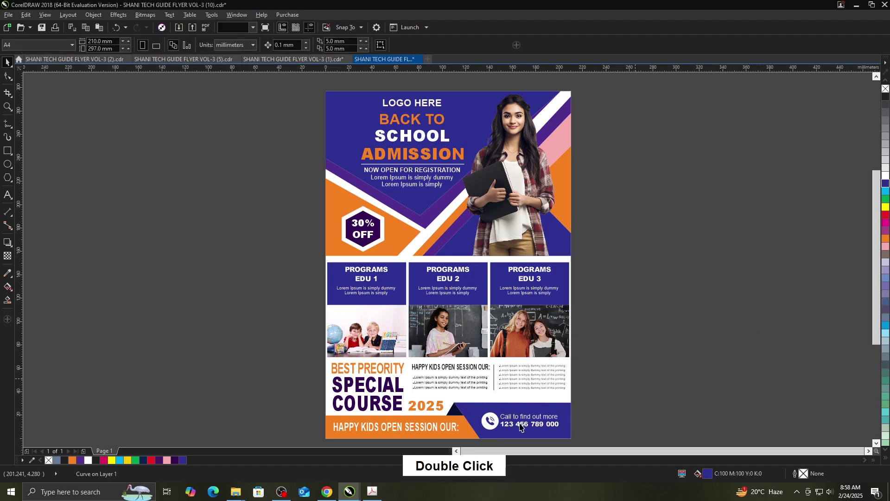
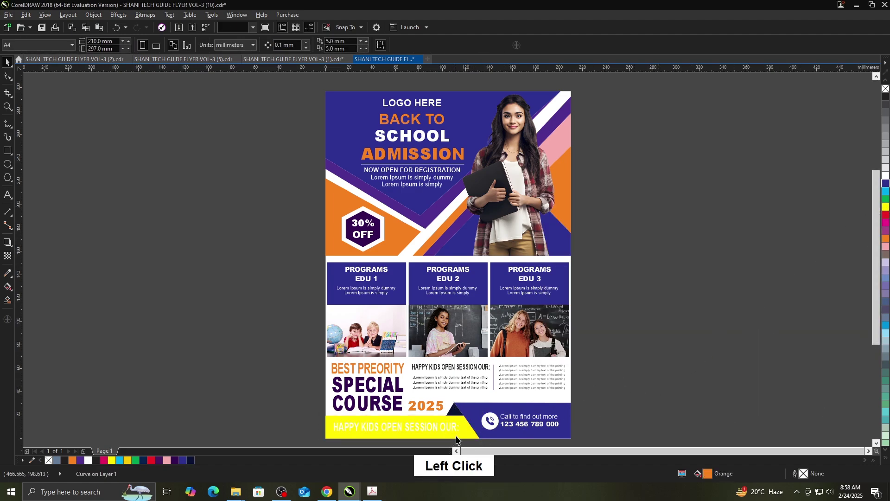
- Return the bottom banner to an orange fill through Edit Fill
click(472, 436)
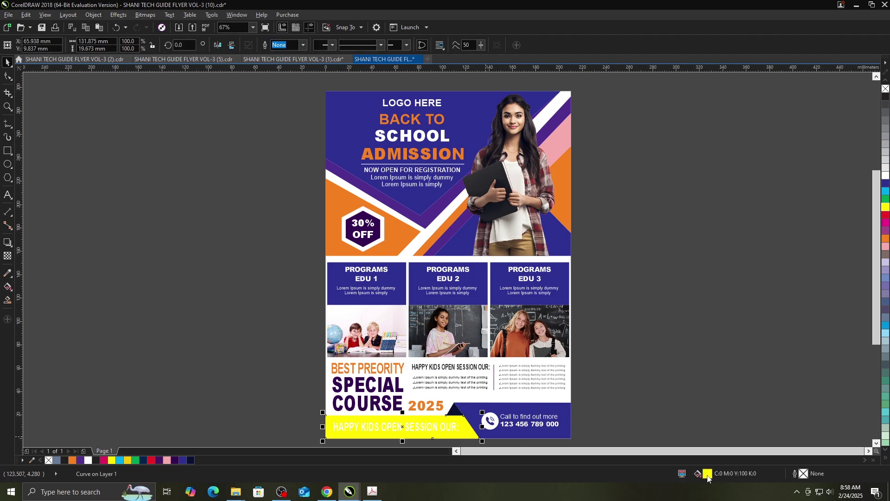
click(710, 478)
double_click(710, 478)
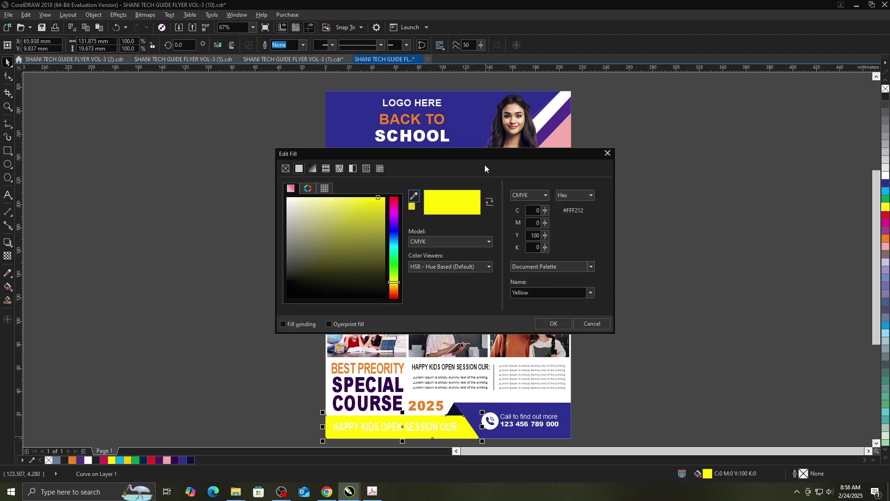
click(482, 158)
click(747, 297)
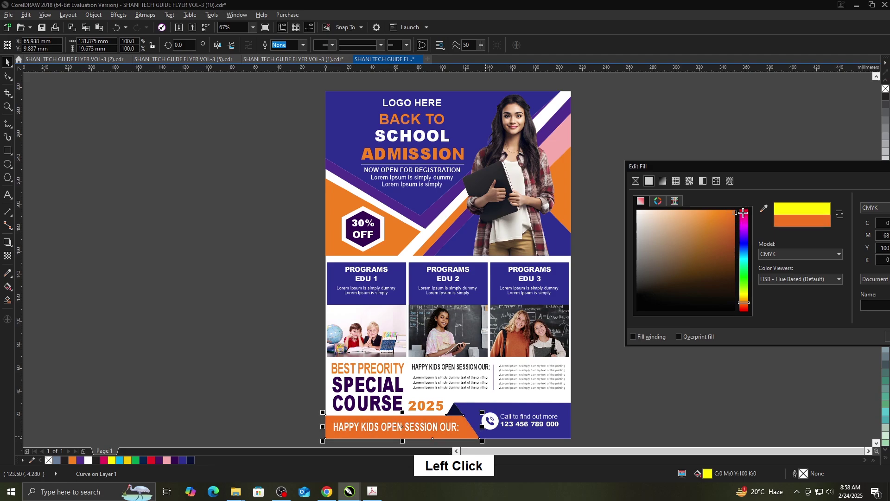
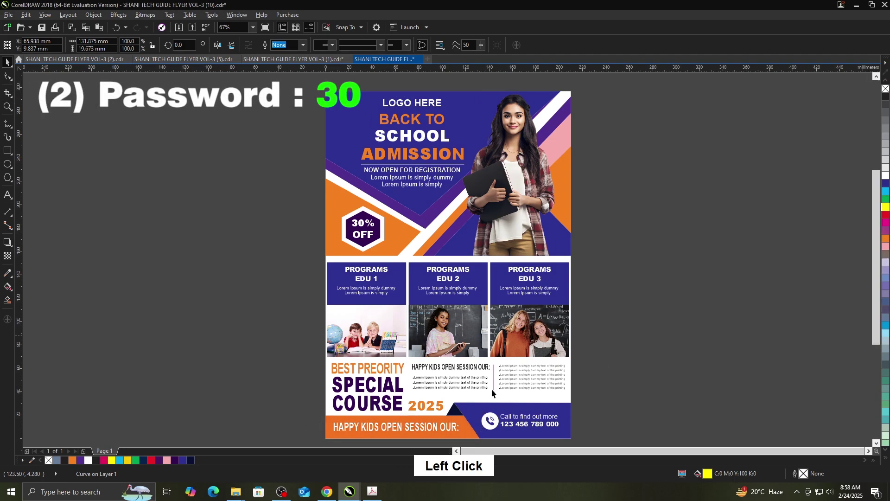
- Make the diagonal stripes in the top section yellow, repeating the fill
click(402, 244)
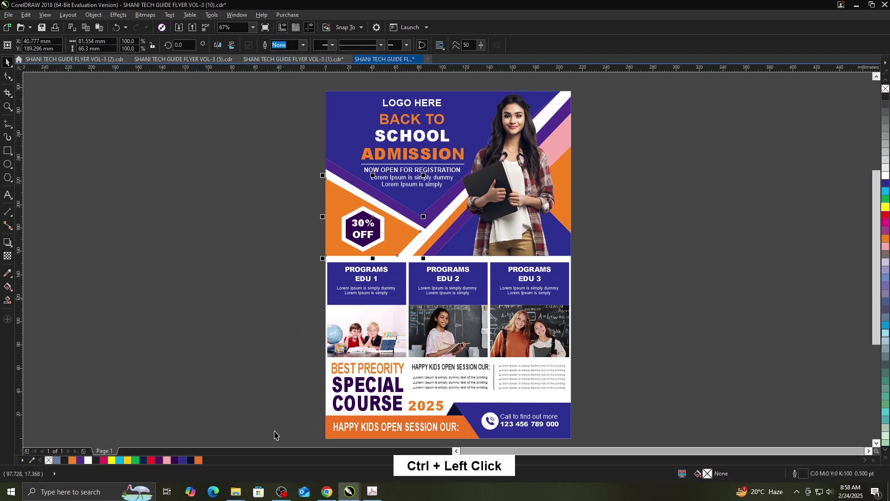
click(201, 462)
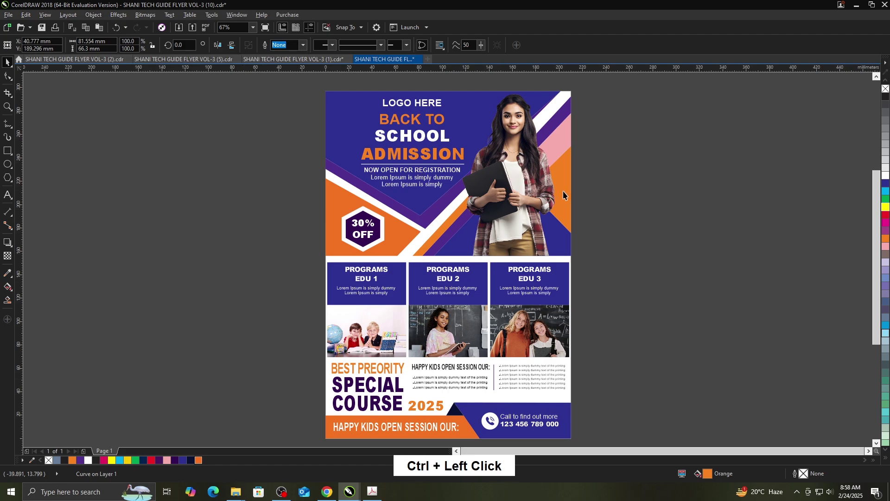
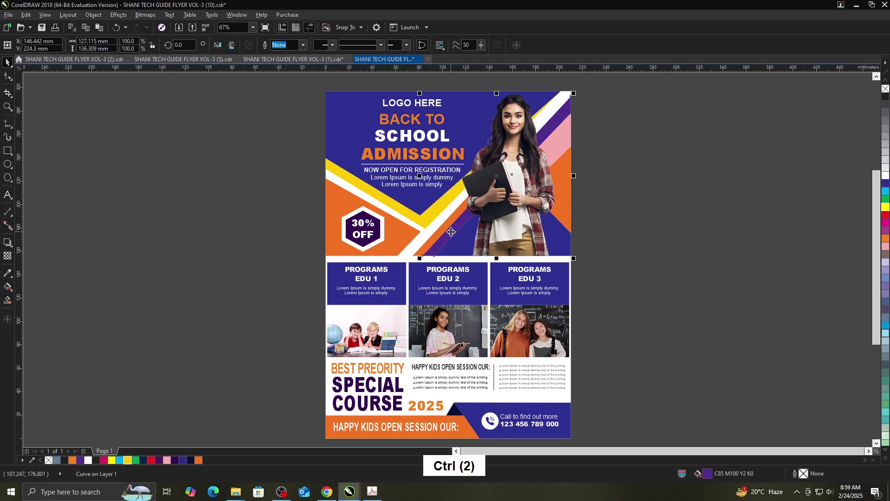
key(ctrl+r)
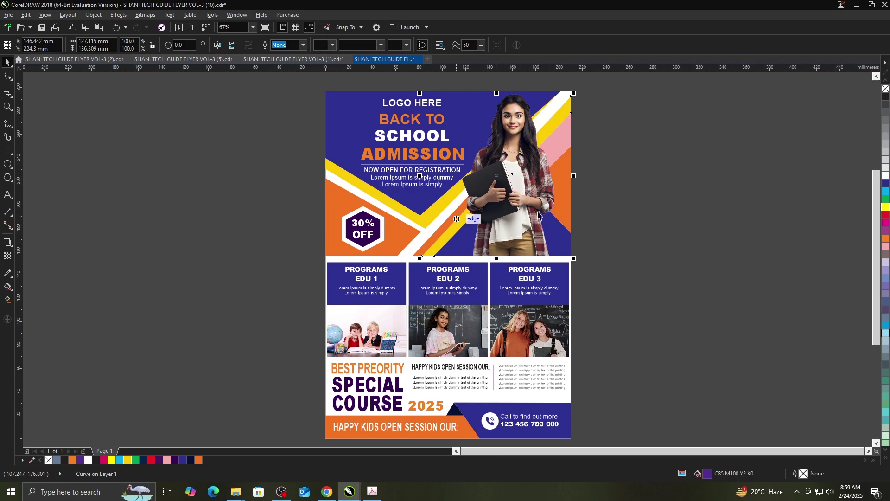
- Turn the SPECIAL COURSE heading black and check the flyer in full-screen preview
click(647, 203)
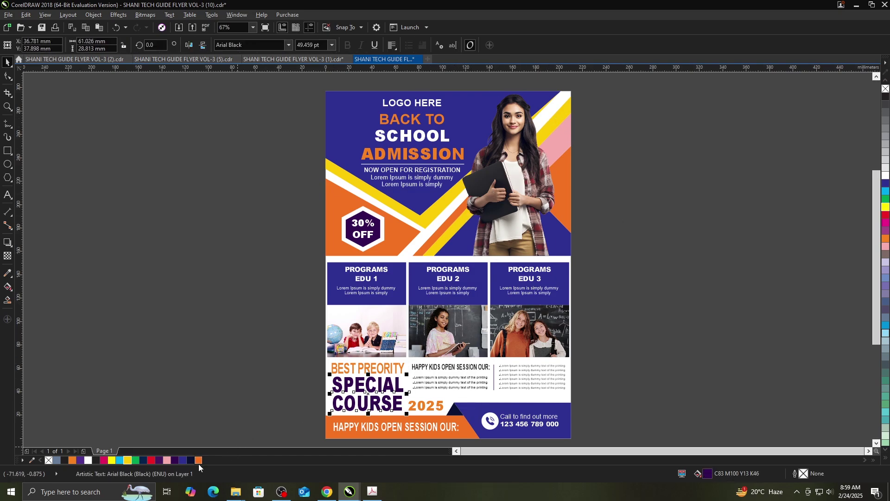
click(202, 465)
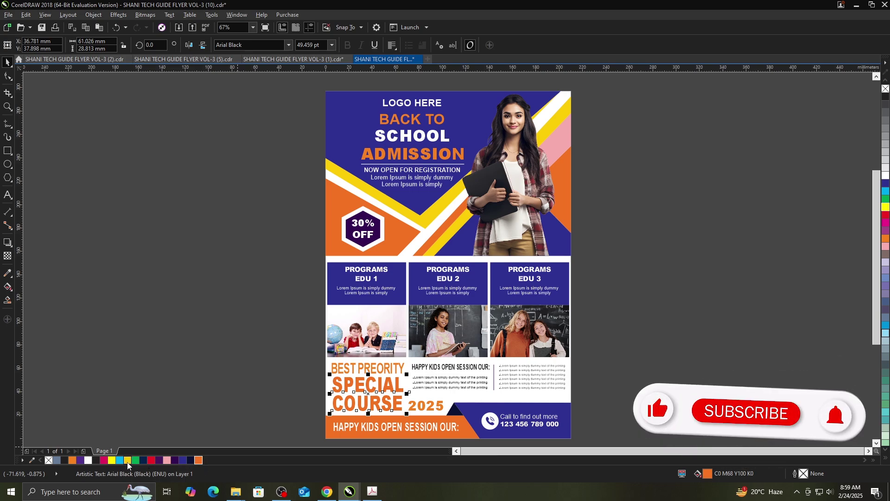
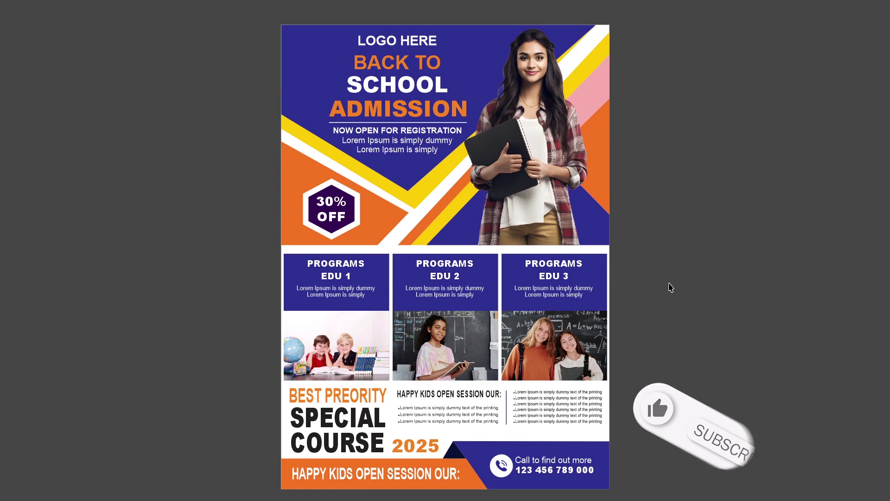
click(672, 287)
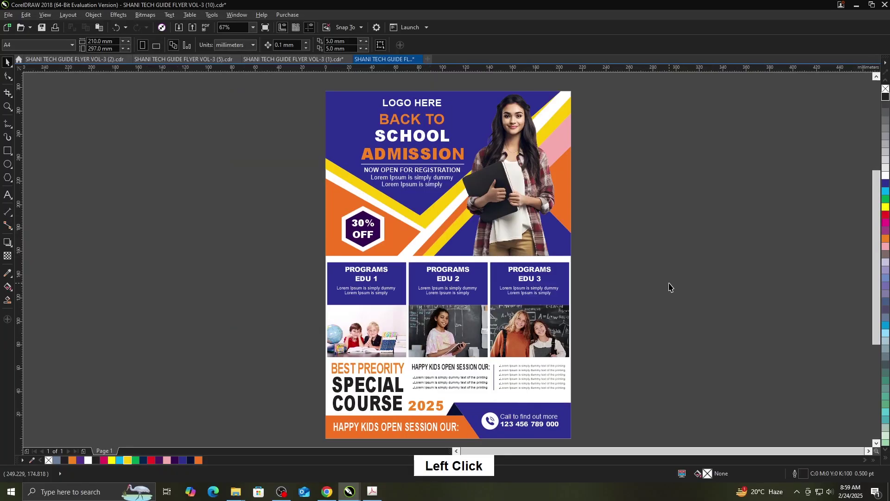
- Open flyer template SHANI TECH GUIDE FLYER VOL-3 (4)
key(ctrl+o)
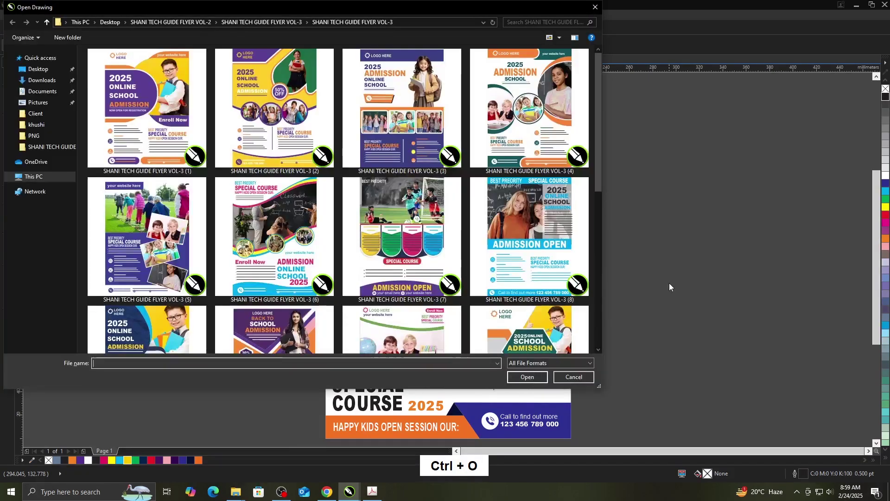
scroll(up, 3)
click(535, 142)
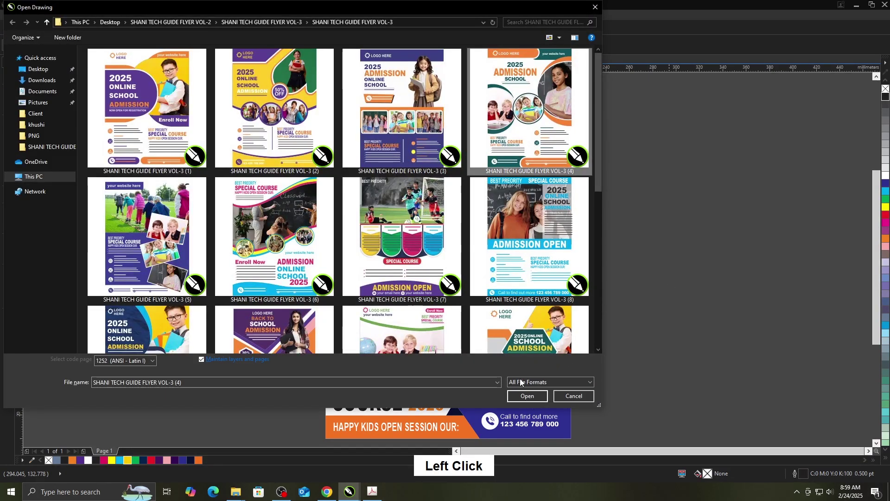
click(524, 397)
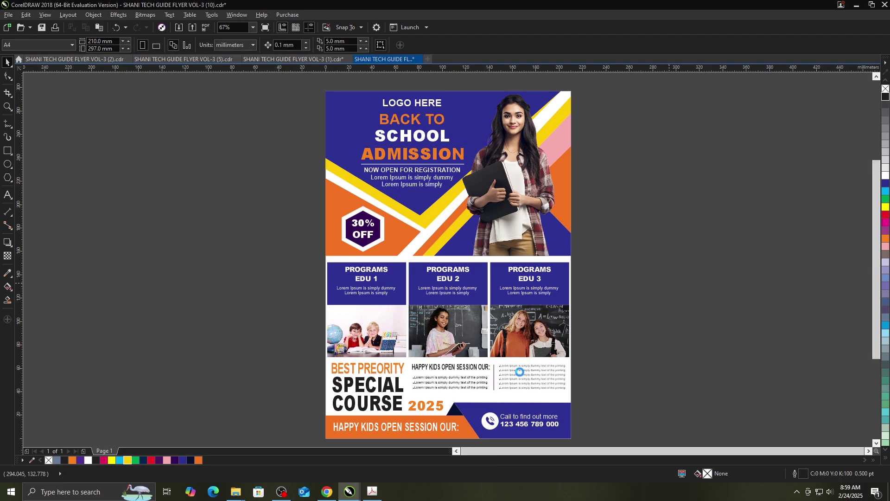
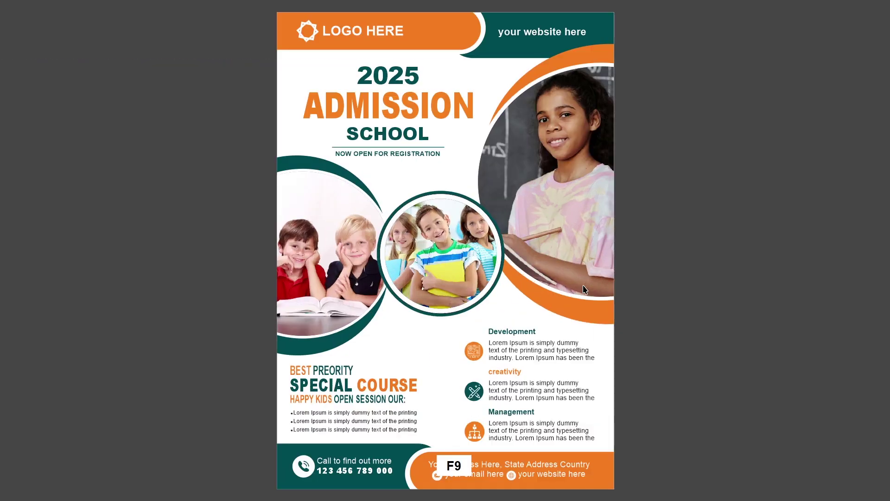
- Leave the full-screen preview and select the orange logo banner at the top
click(713, 233)
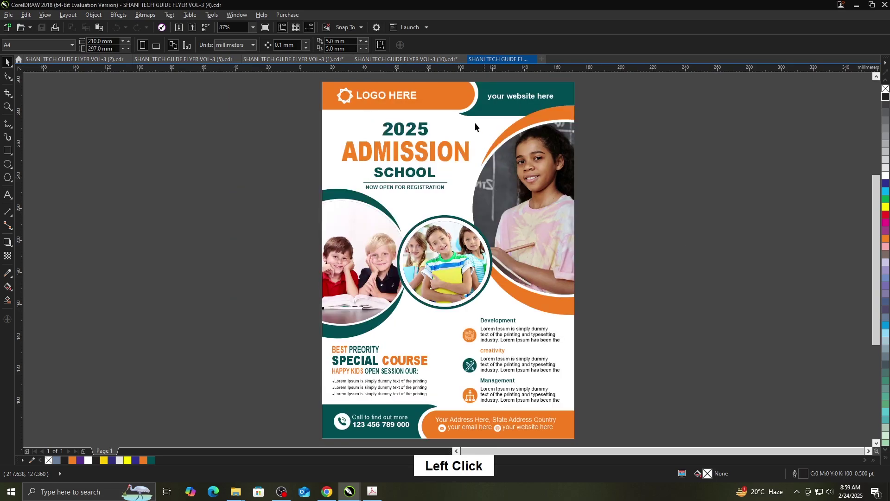
click(460, 101)
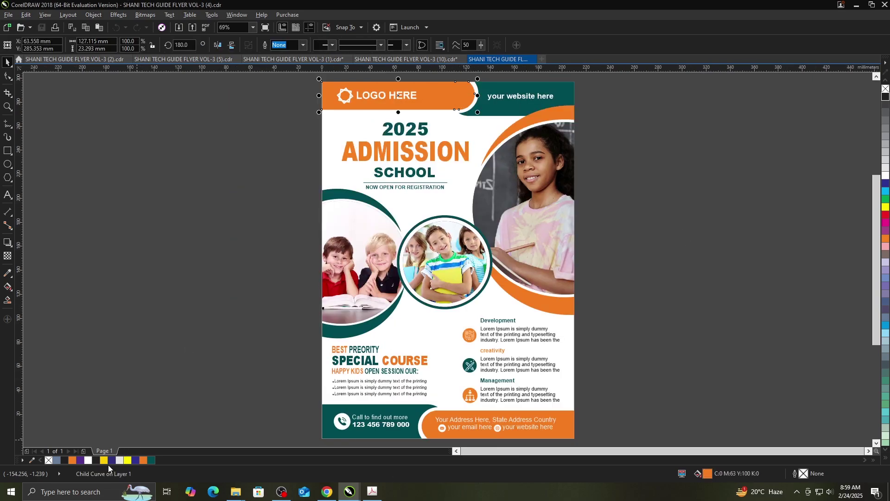
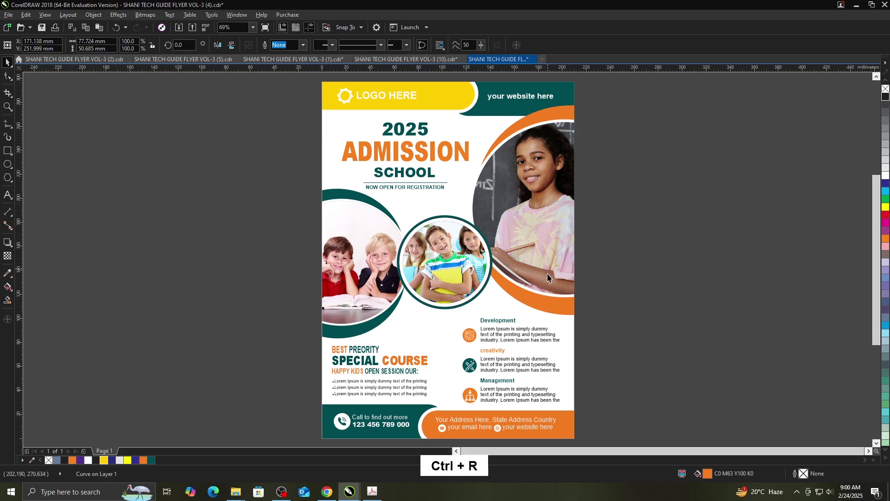
- Give the orange arc around the girl's photo and the address bar the same yellow fill
click(560, 304)
key(ctrl+r)
click(564, 420)
key(ctrl+r)
click(647, 381)
- Recolour the teal call bar dark red in Edit Fill and repeat it on the left arc
click(393, 408)
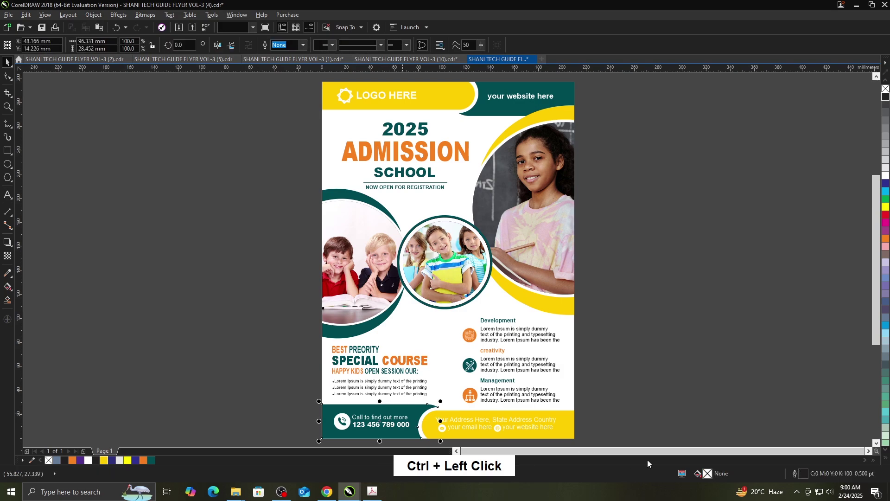
click(711, 477)
double_click(711, 477)
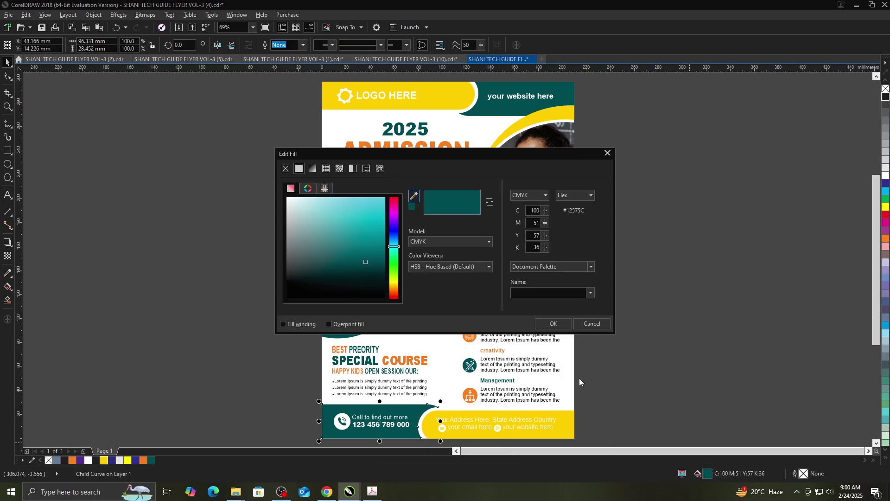
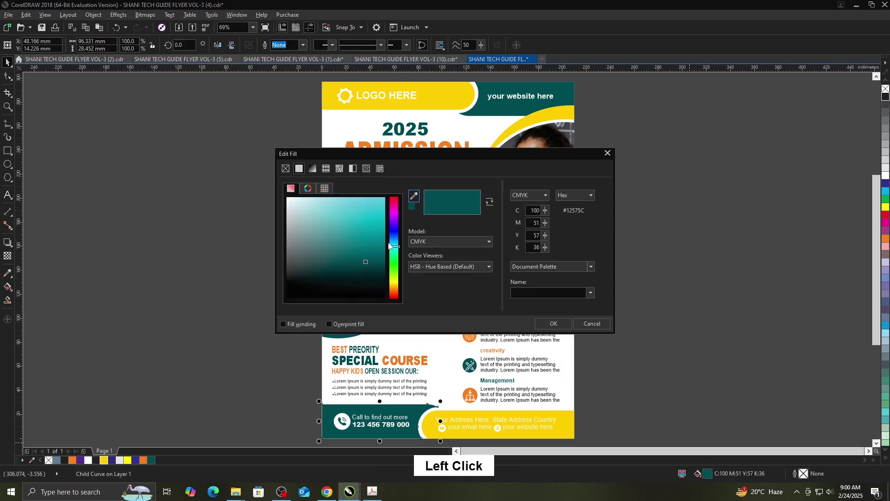
click(392, 249)
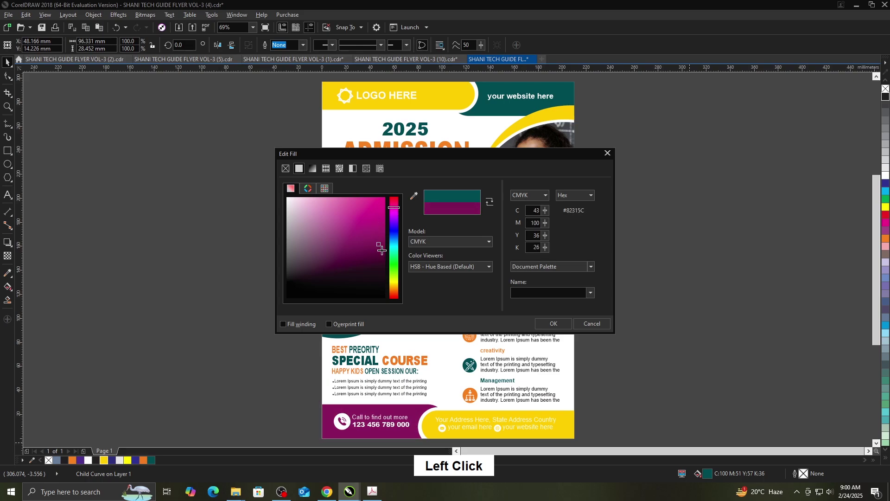
click(399, 209)
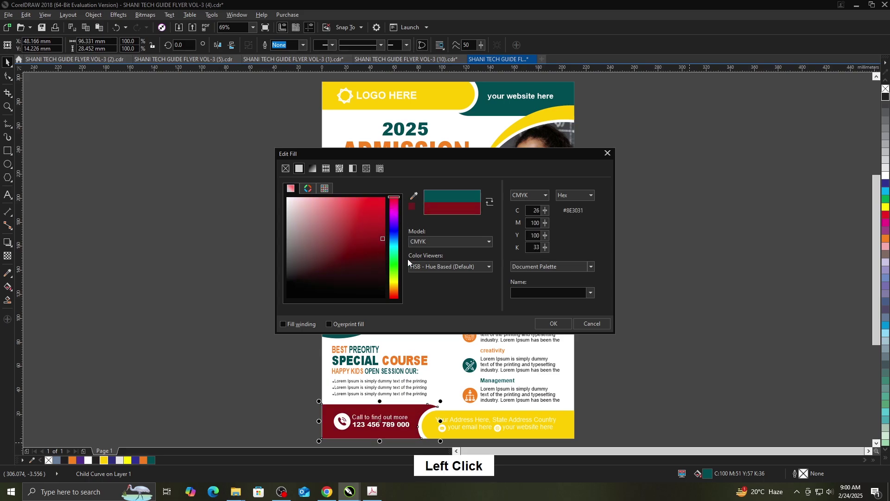
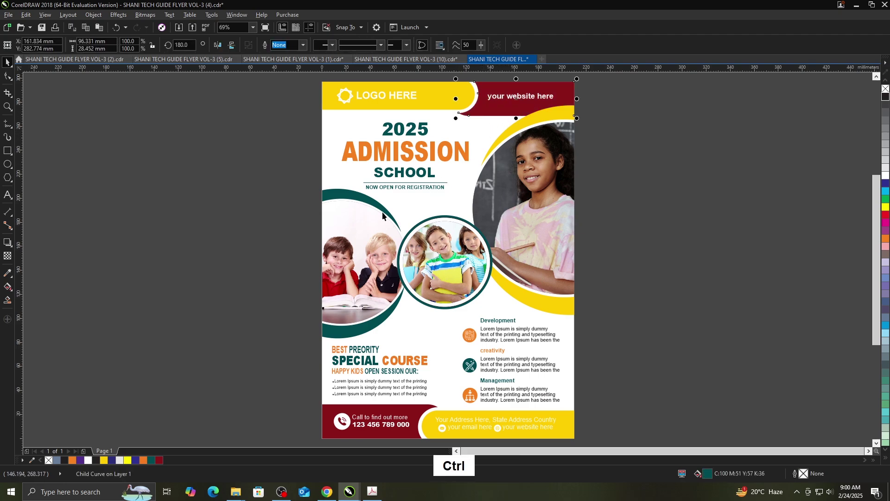
click(384, 211)
key(ctrl+r)
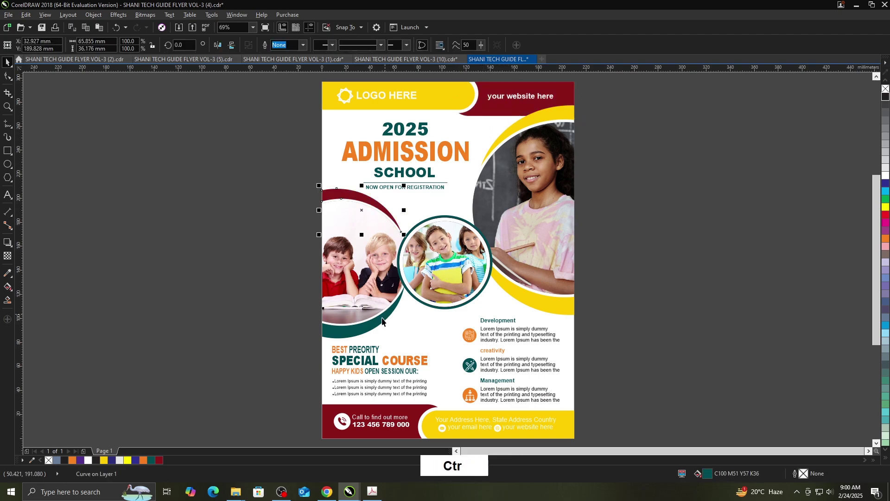
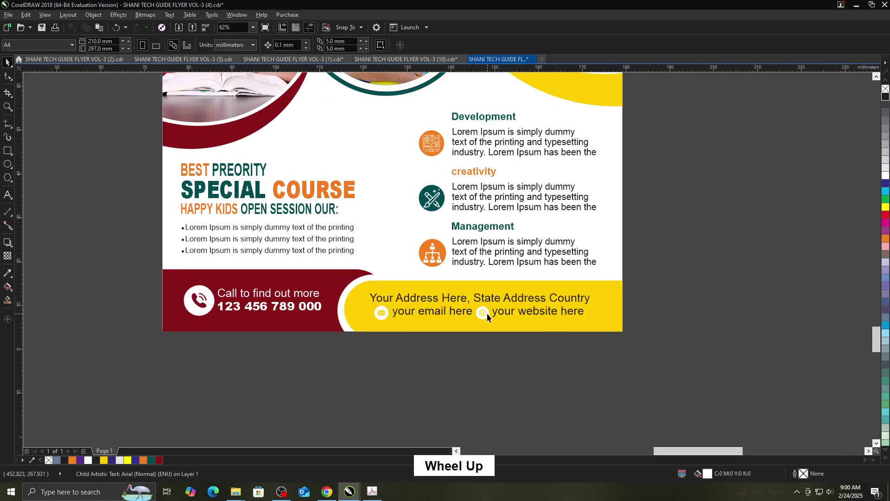
- Make the globe and email icons in the address bar black and preview full-screen
click(491, 317)
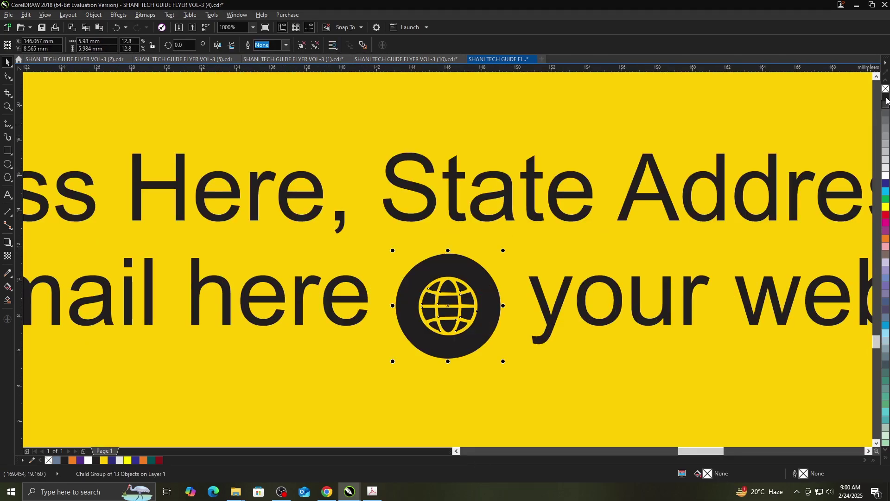
scroll(down, 3)
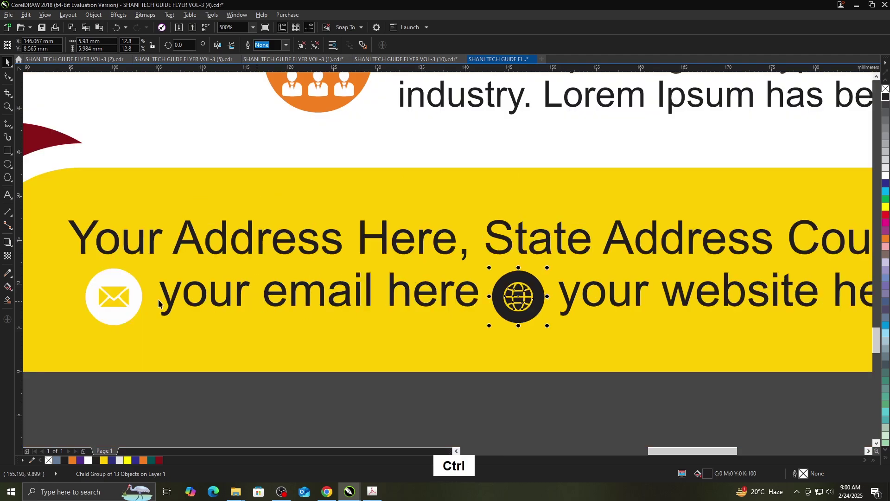
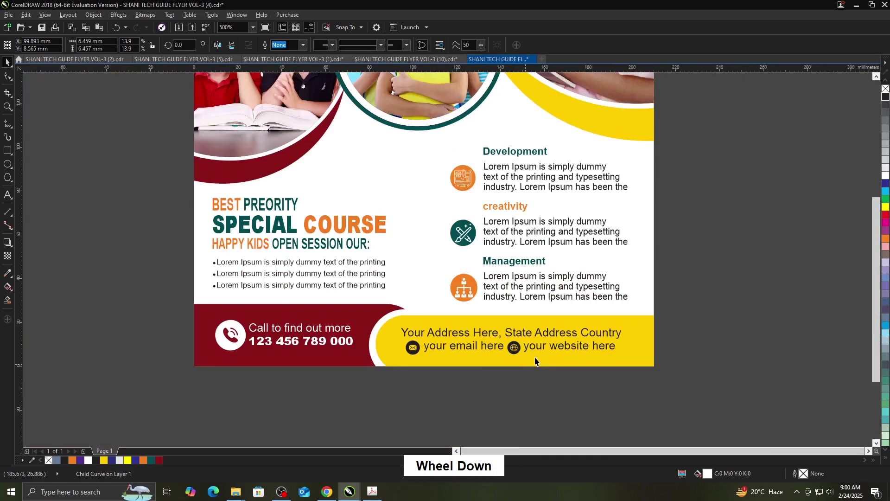
scroll(down, 3)
key(F9)
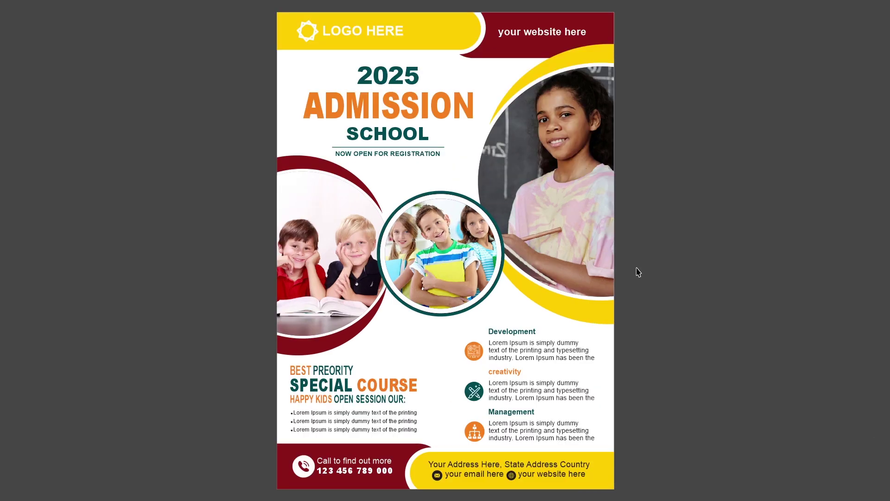
- Leave the preview and start editing the PowerClip of the girl's round photo frame
click(640, 272)
click(471, 261)
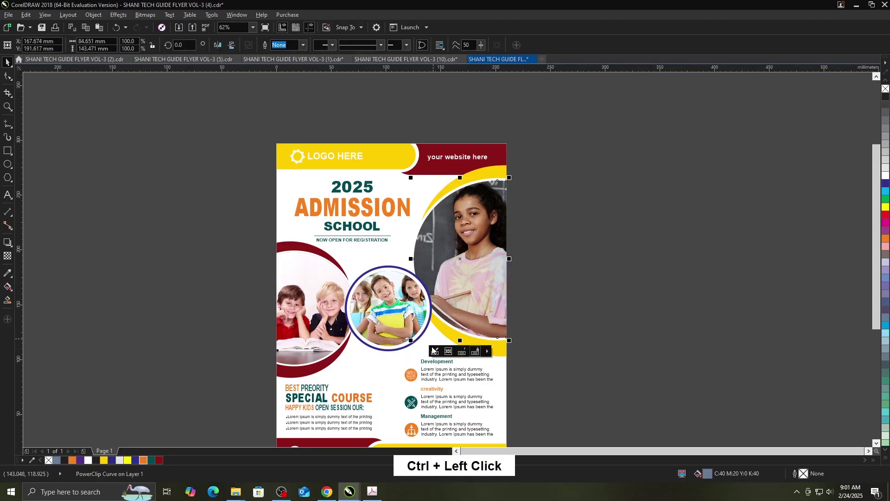
click(434, 351)
click(496, 265)
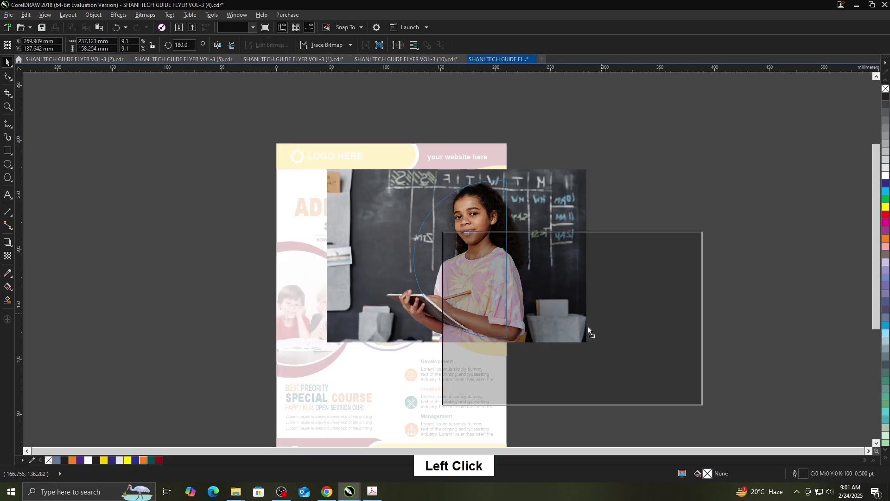
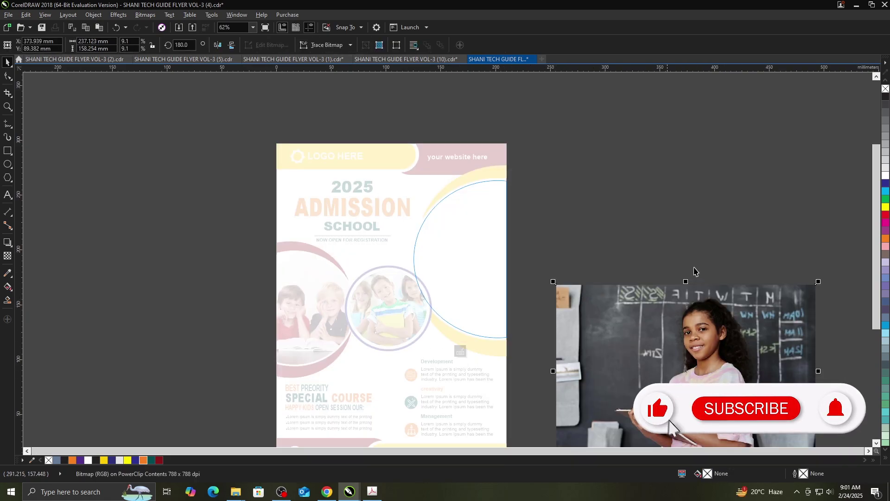
- Reposition the girl's photo inside its round frame and finish editing
click(697, 249)
key(ctrl+z)
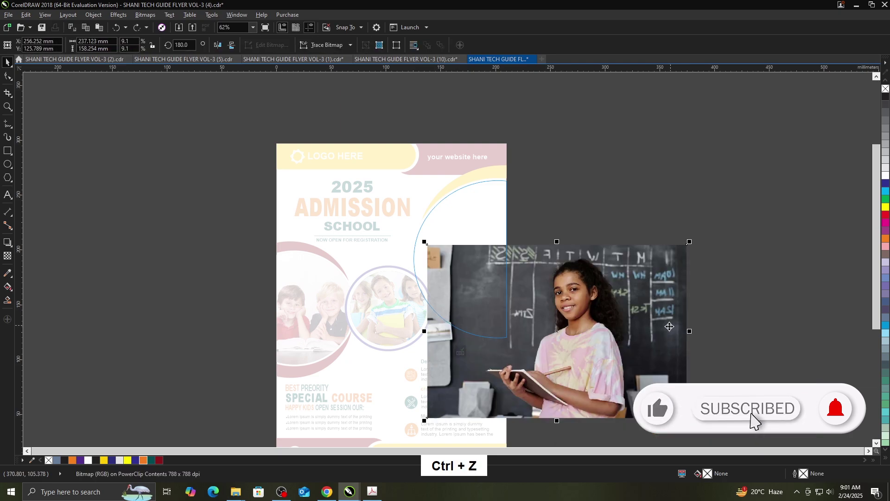
click(716, 330)
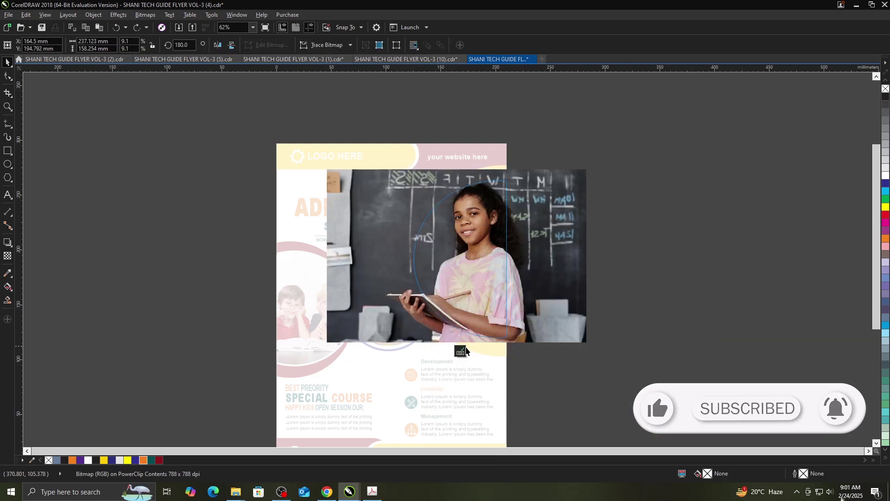
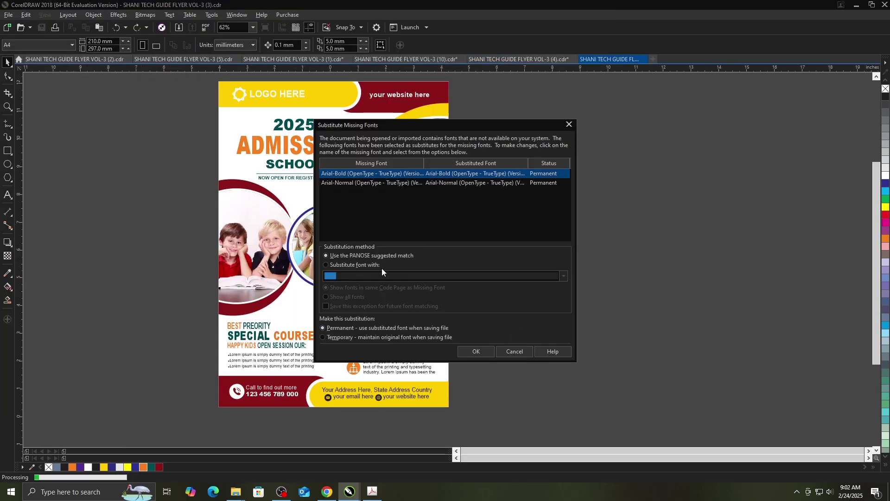
- Accept font substitution for template 3 and preview it full-screen
click(380, 267)
key(F4)
key(F9)
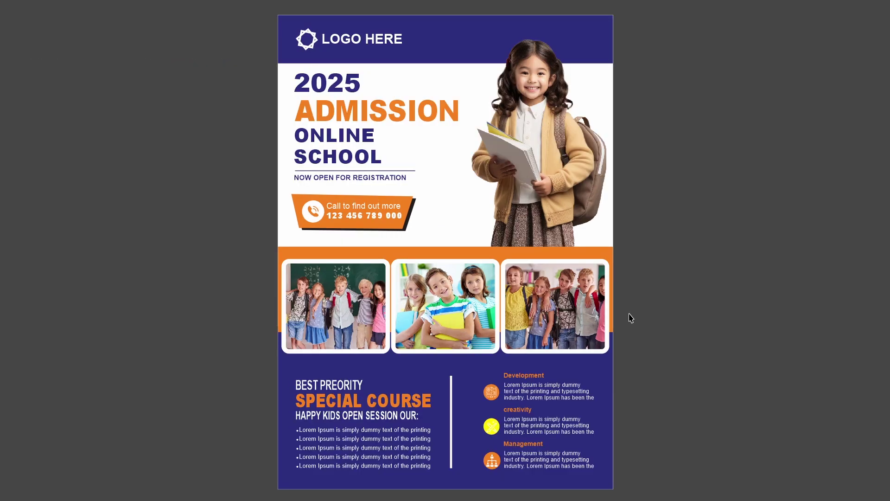
click(701, 293)
- Open flyer template VOL-3 (17), accept font substitution and preview it full-screen
key(ctrl+o)
click(502, 357)
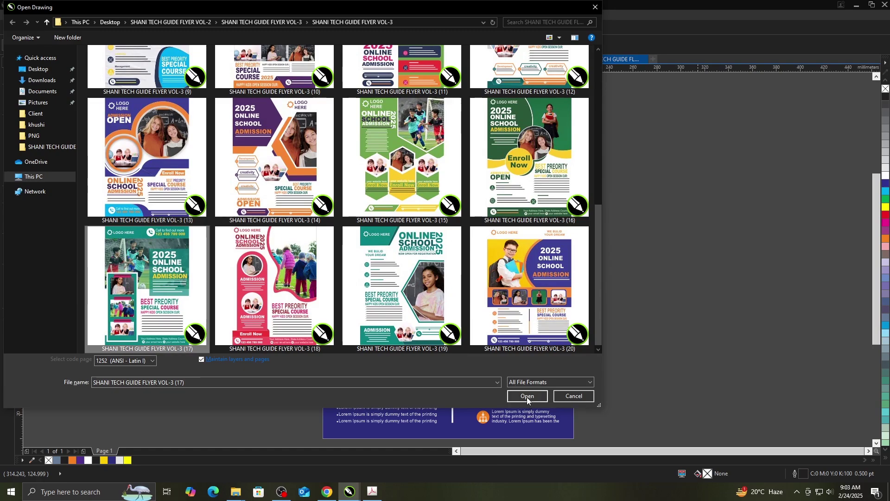
click(530, 400)
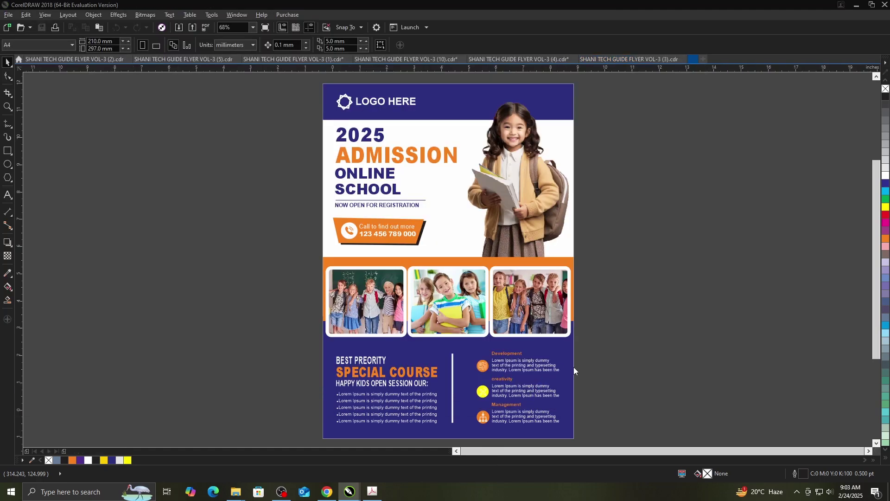
click(361, 268)
click(620, 325)
key(F4)
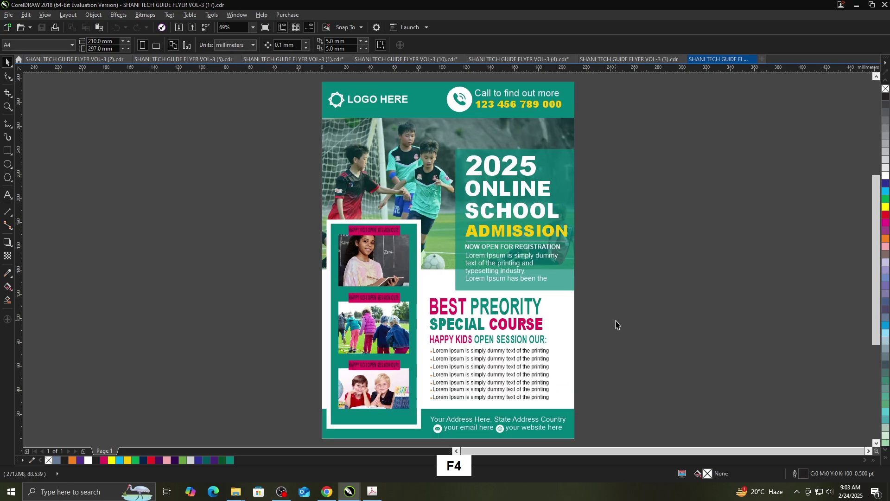
key(F9)
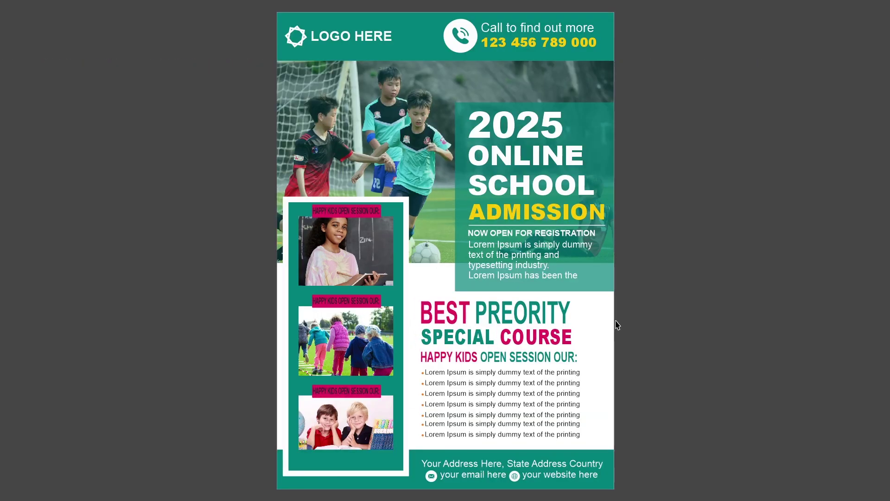
click(701, 333)
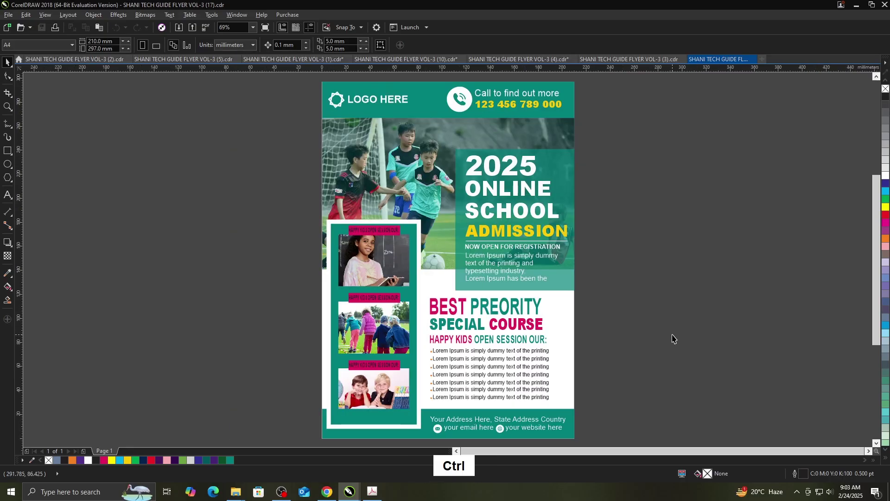
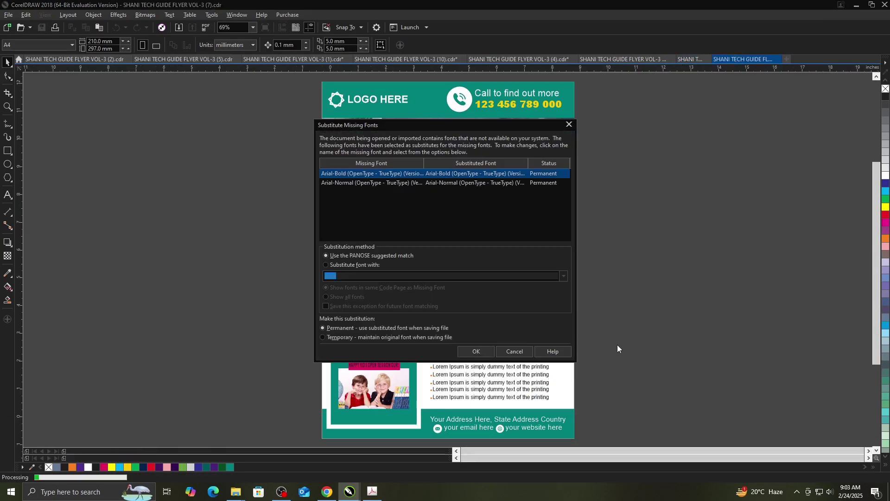
- Substitute Arial for template VOL-3 (7)'s missing fonts and preview it full-screen
click(367, 269)
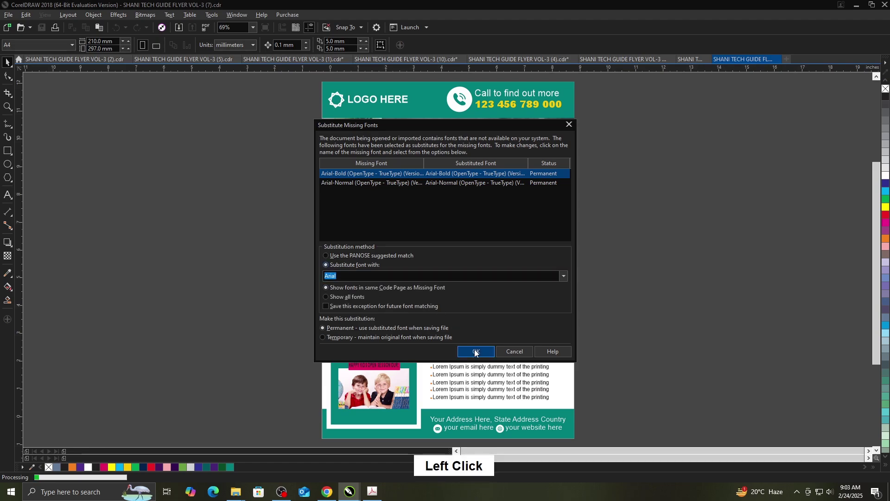
key(F4)
click(637, 329)
key(F9)
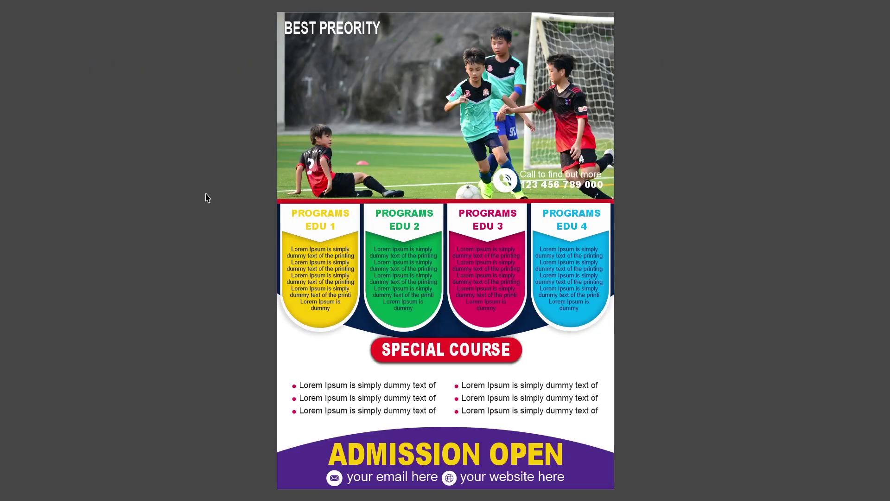
- Open flyer template VOL-3 (13), accepting the font substitution, and preview it full-screen
click(710, 257)
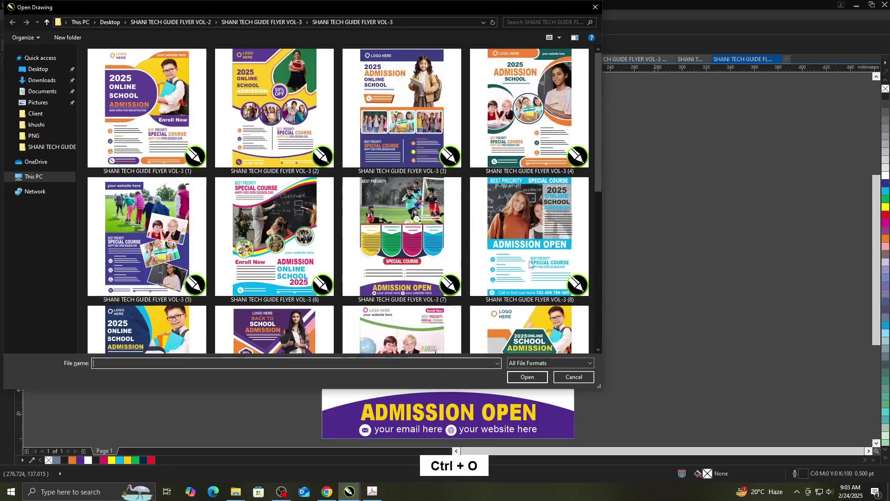
scroll(down, 3)
scroll(up, 3)
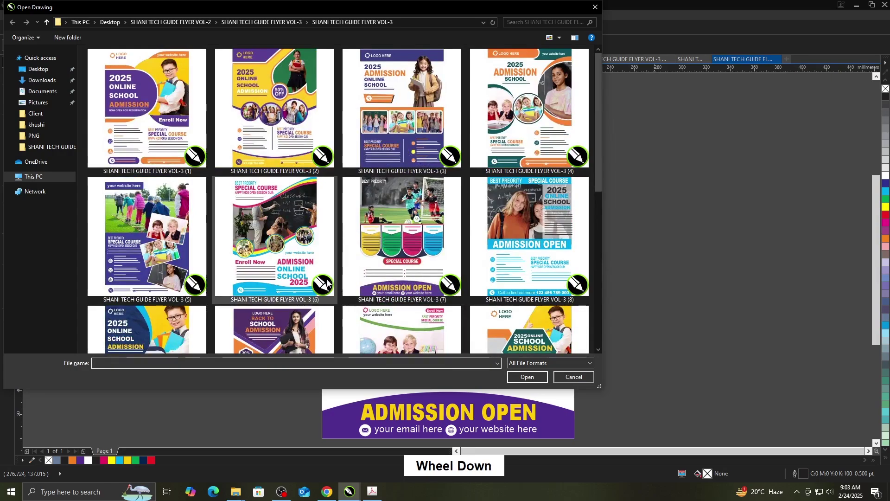
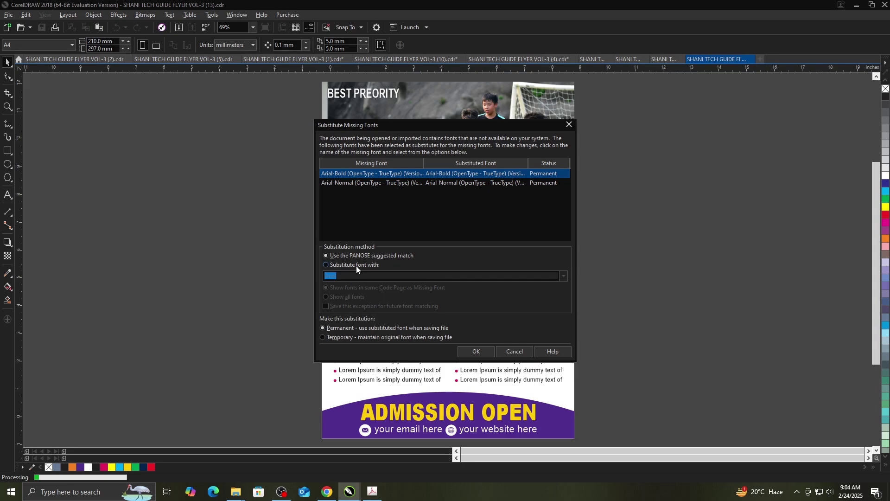
click(360, 269)
key(F4)
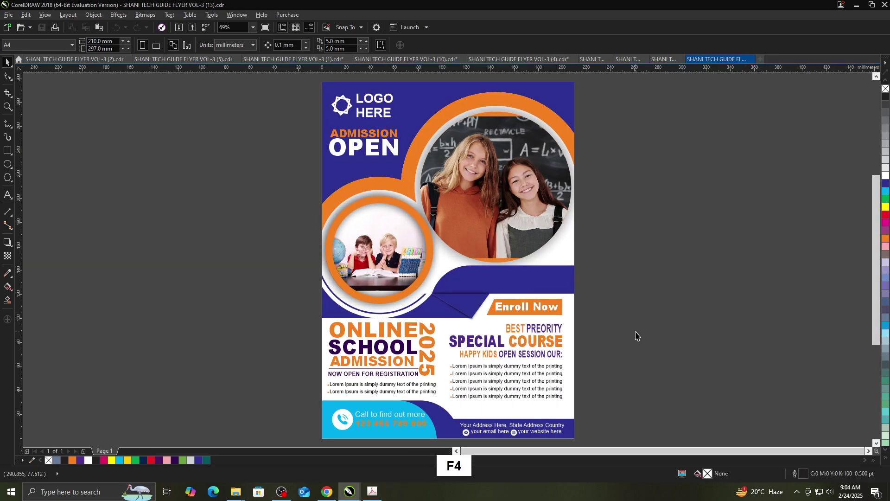
key(F9)
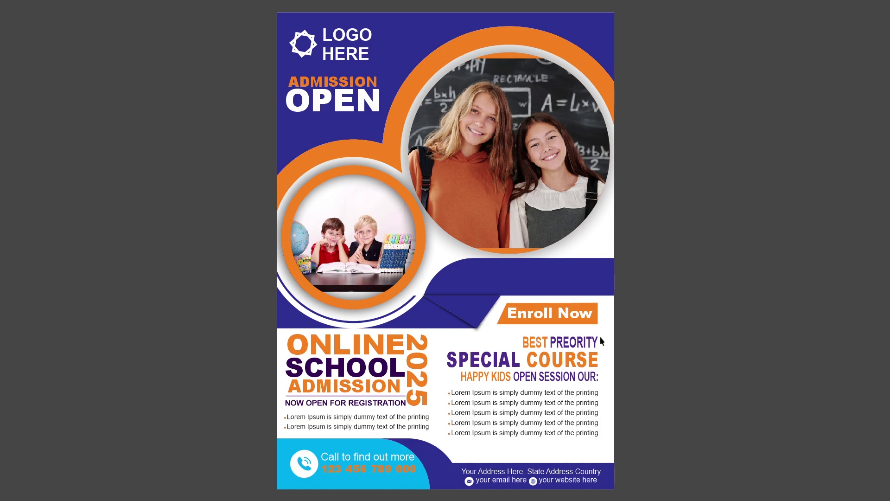
- Open flyer template VOL-3 (20), accepting the font substitution, and preview it full-screen
click(745, 360)
key(ctrl+o)
scroll(down, 3)
click(533, 294)
click(533, 399)
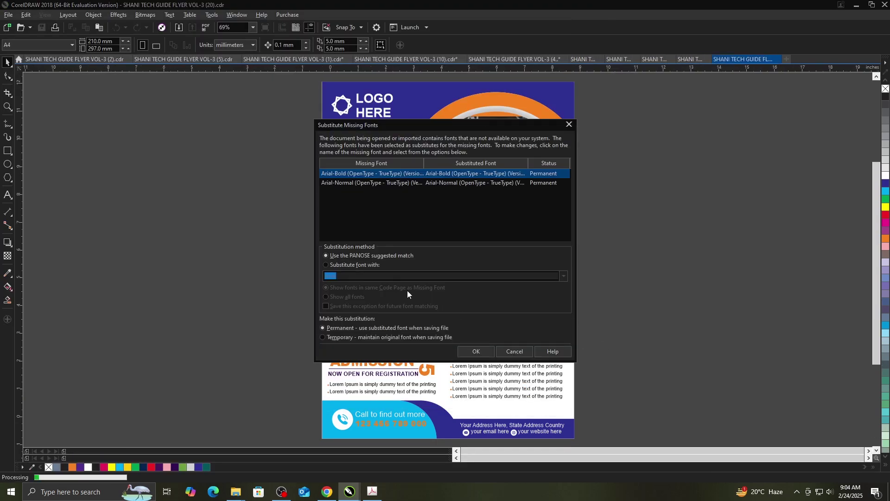
click(363, 268)
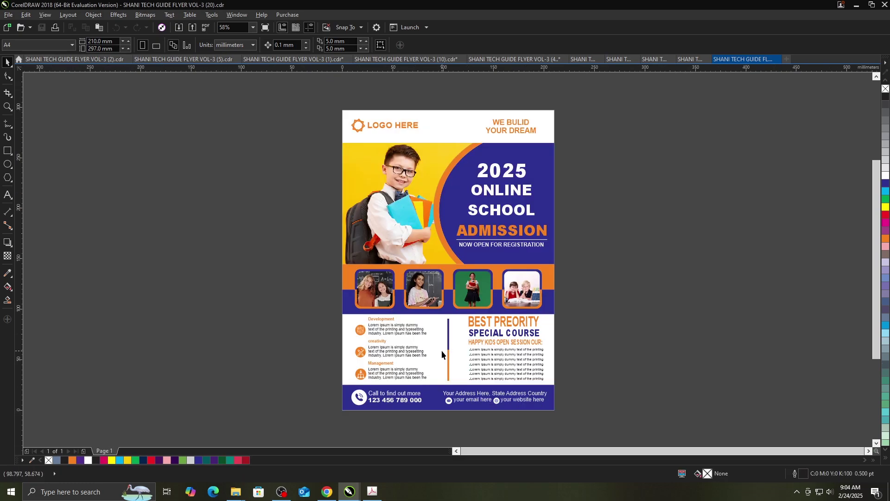
key(F4)
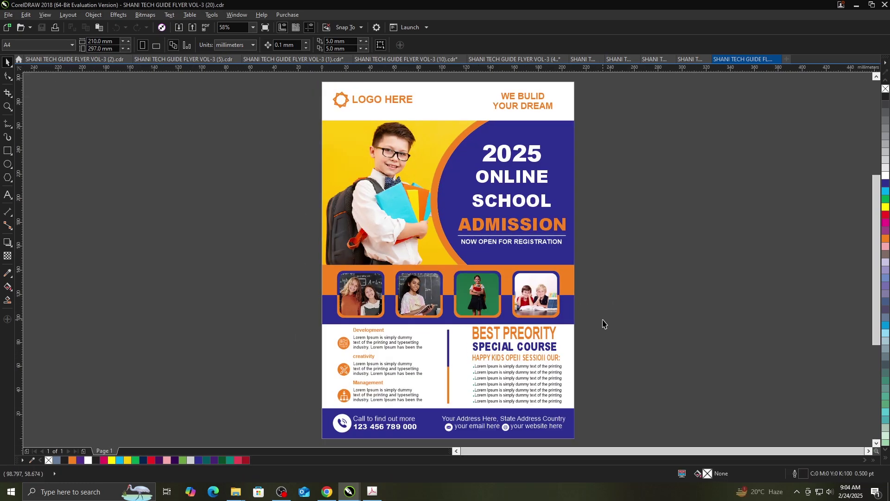
key(F9)
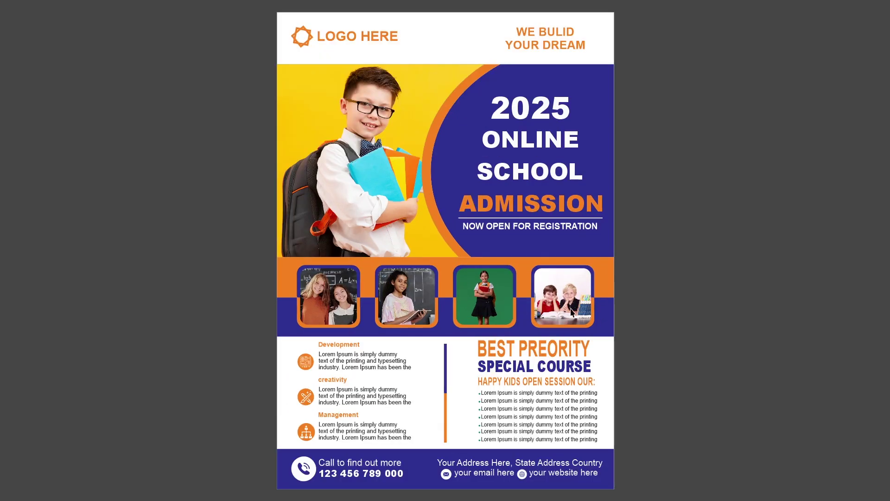
- Leave the preview and bring the Open Drawing file browser back up for the next template
click(705, 365)
key(ctrl+o)
- Open flyer template VOL-3 (11), accepting the font substitution, and preview it full-screen
scroll(down, 3)
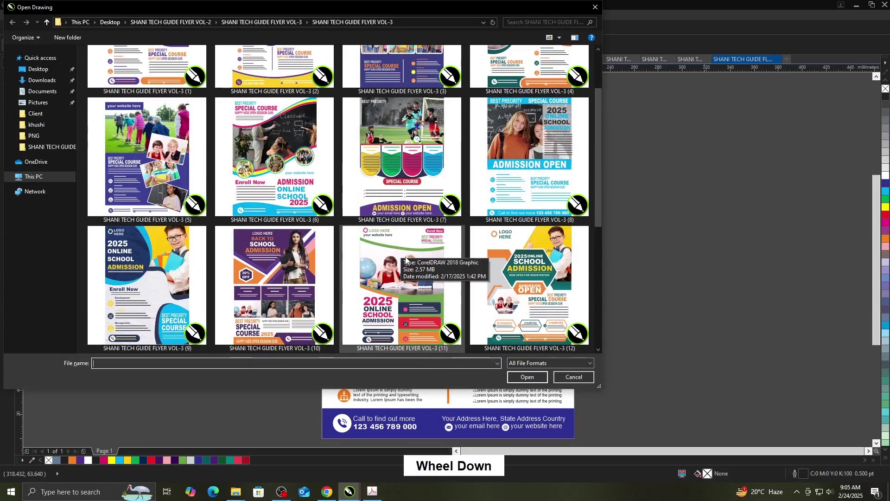
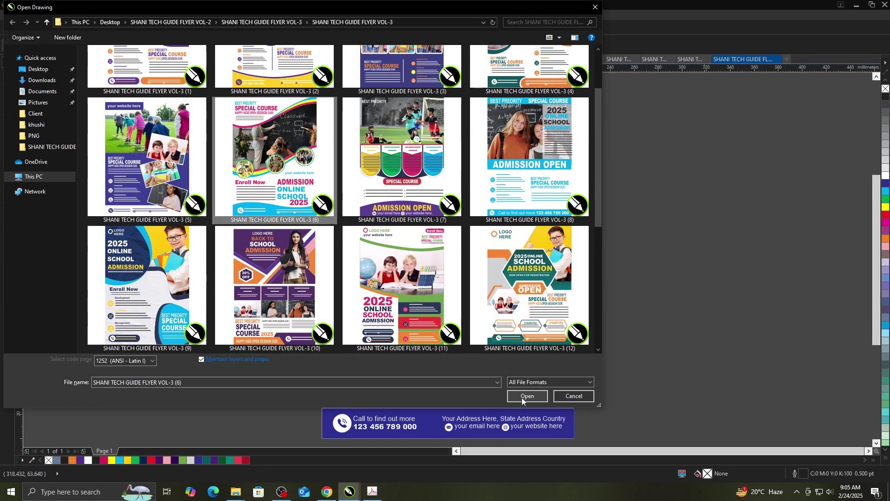
click(526, 402)
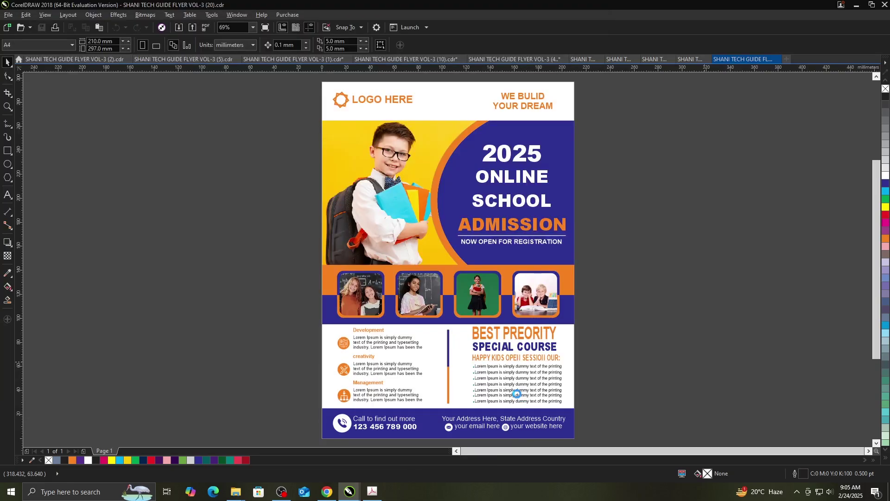
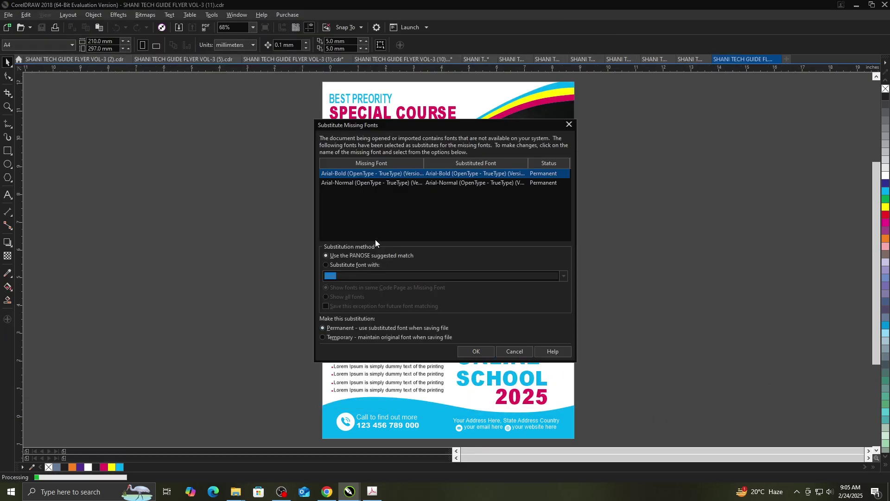
click(373, 272)
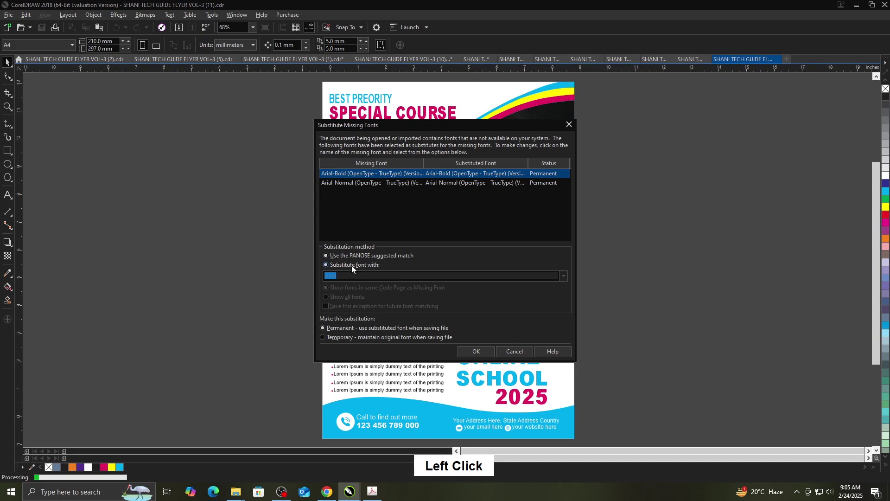
click(651, 275)
key(F9)
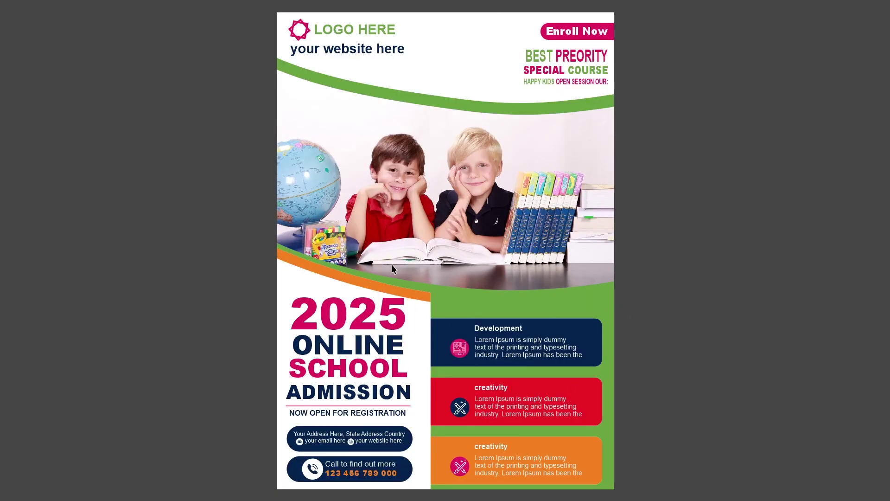